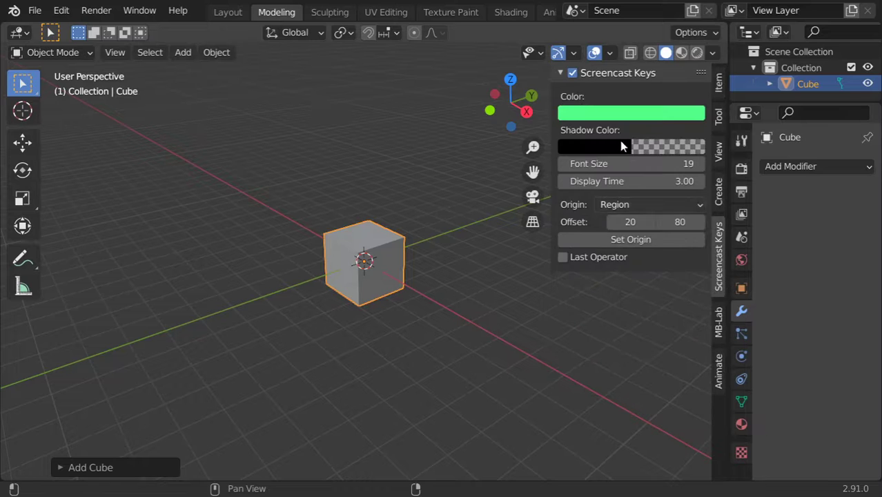
Hide the sidebar with N, then bring up and dismiss the Add menu without adding anything
{"action": "key", "text": "n"}
{"action": "key", "text": "shift+a"}
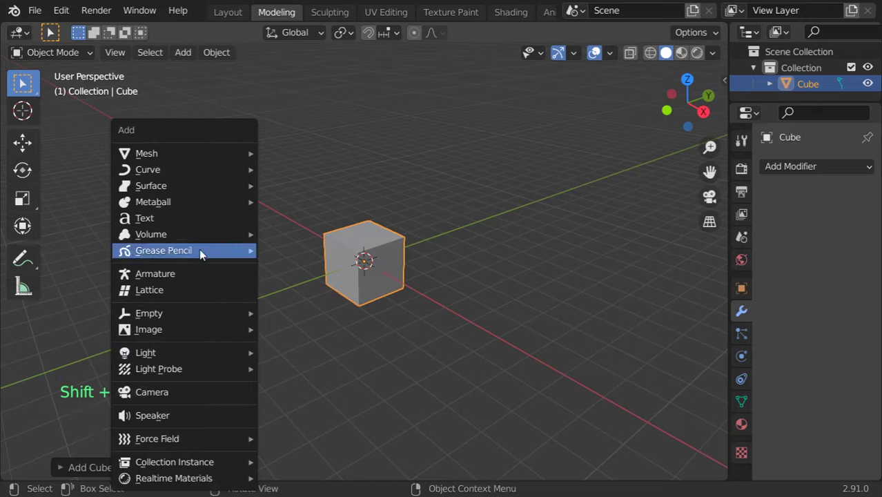
{"action": "key", "text": "shift+a"}
{"action": "middle_click", "coordinate": [369, 246]}
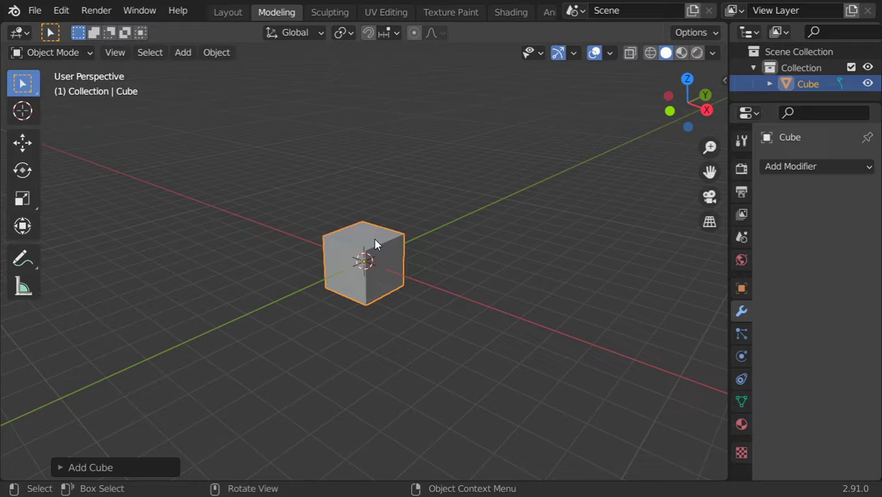
{"action": "middle_click", "coordinate": [401, 279]}
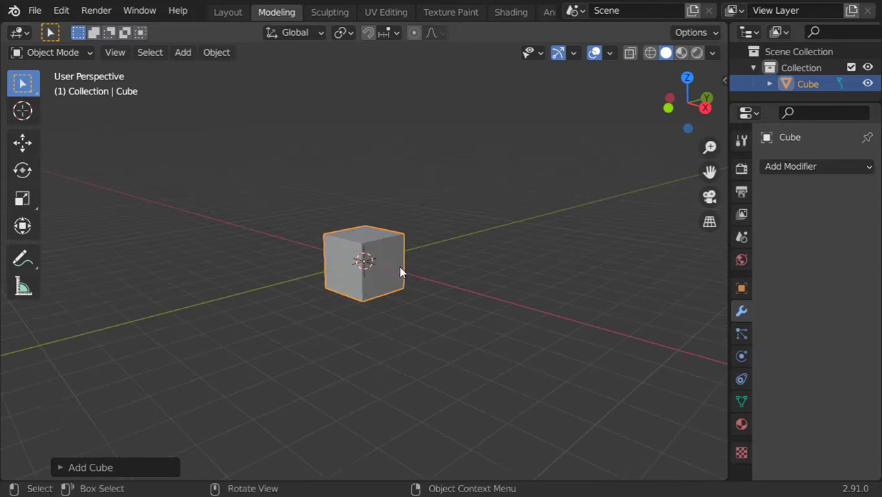
{"action": "middle_click", "coordinate": [329, 260]}
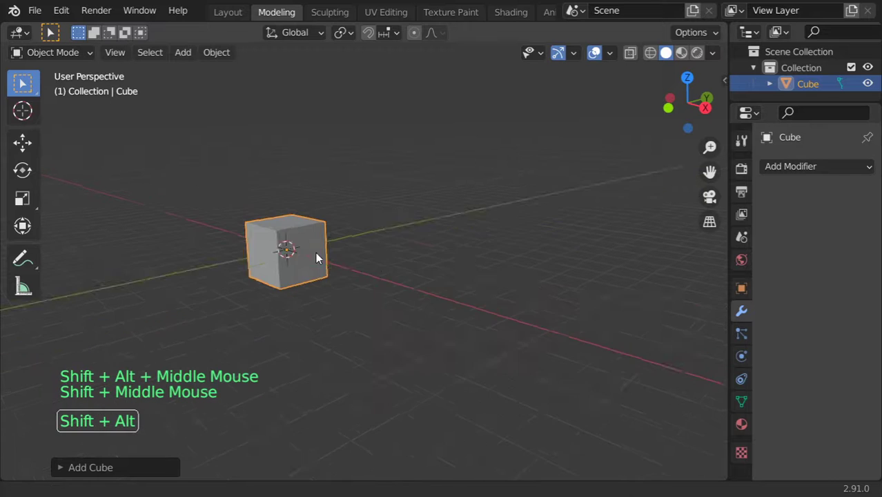
{"action": "middle_click", "coordinate": [453, 215]}
{"action": "scroll", "scroll_direction": "up", "scroll_amount": 3}
{"action": "scroll", "scroll_direction": "down", "scroll_amount": 3}
{"action": "middle_click", "coordinate": [386, 185]}
{"action": "scroll", "scroll_direction": "up", "scroll_amount": 3}
{"action": "middle_click", "coordinate": [510, 256]}
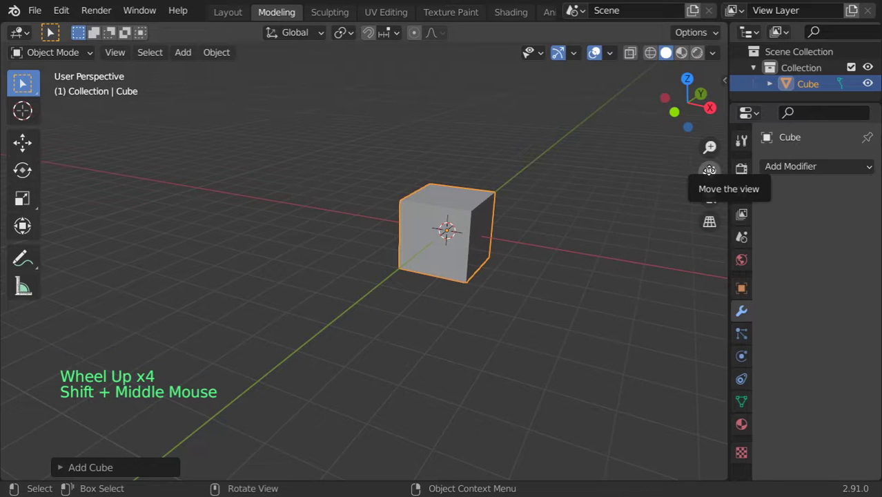
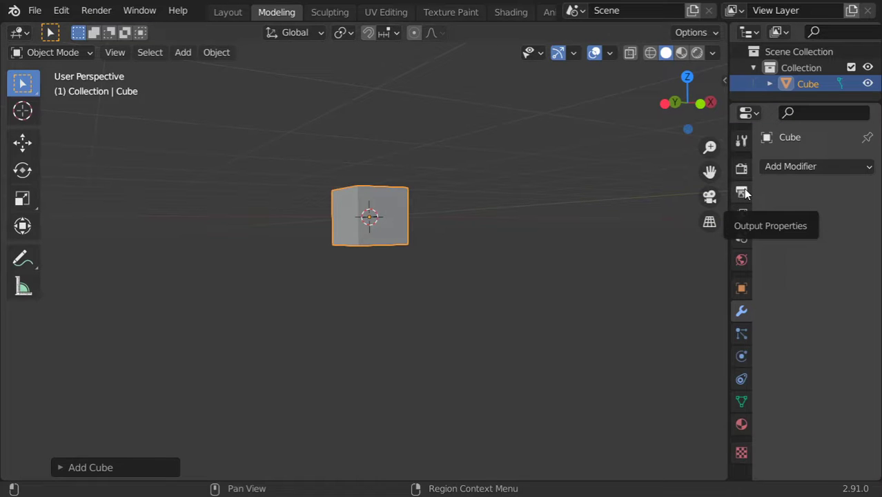
Orbit and zoom around the cube to inspect it from several angles, including from above
{"action": "middle_click", "coordinate": [488, 235]}
{"action": "scroll", "scroll_direction": "up", "scroll_amount": 3}
{"action": "middle_click", "coordinate": [477, 232]}
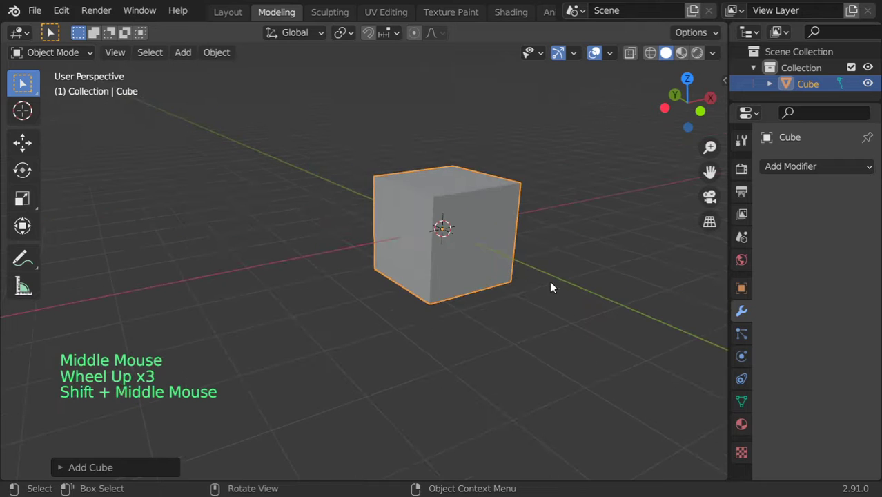
{"action": "middle_click", "coordinate": [561, 281]}
{"action": "middle_click", "coordinate": [521, 287]}
{"action": "middle_click", "coordinate": [414, 275]}
{"action": "middle_click", "coordinate": [437, 275]}
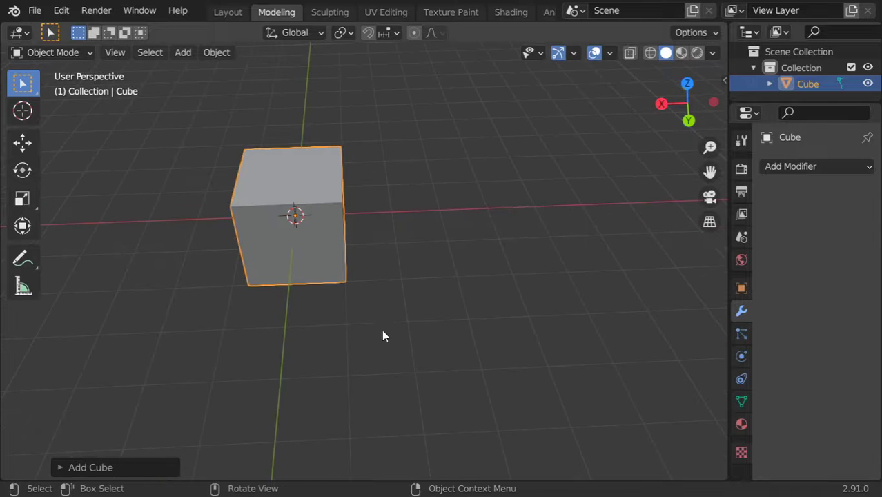
{"action": "middle_click", "coordinate": [459, 251]}
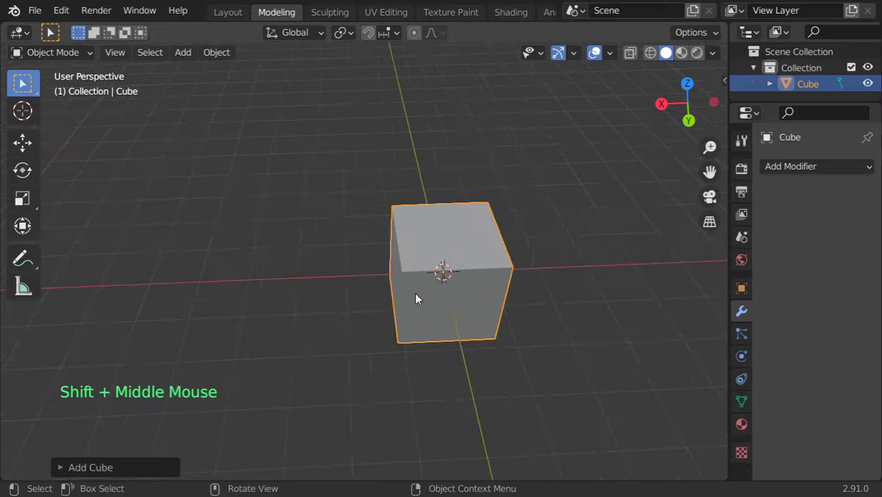
{"action": "middle_click", "coordinate": [322, 280]}
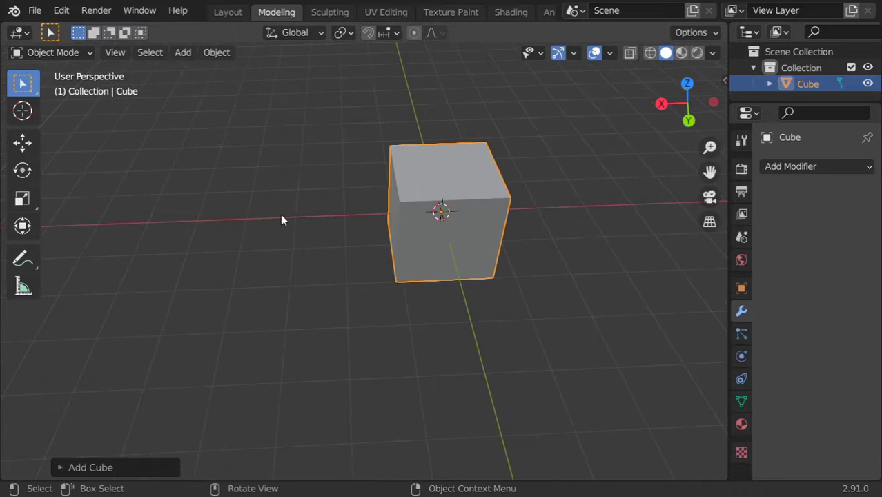
{"action": "middle_click", "coordinate": [309, 218]}
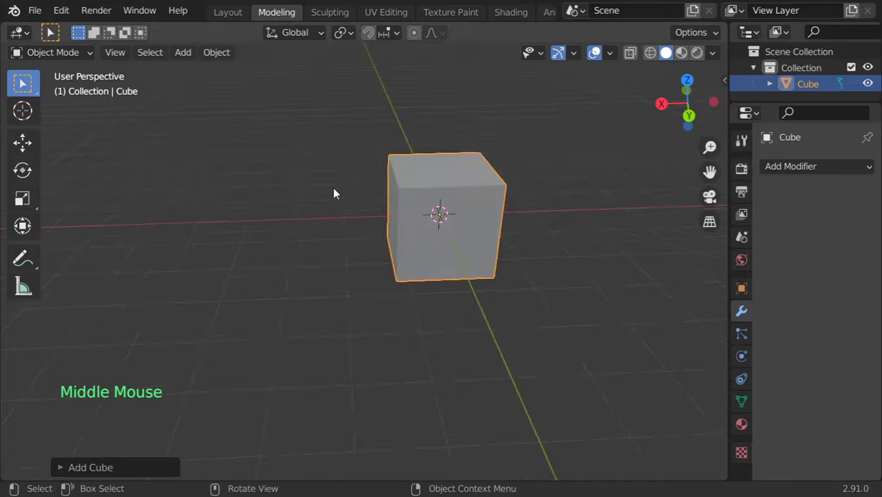
{"action": "middle_click", "coordinate": [349, 193]}
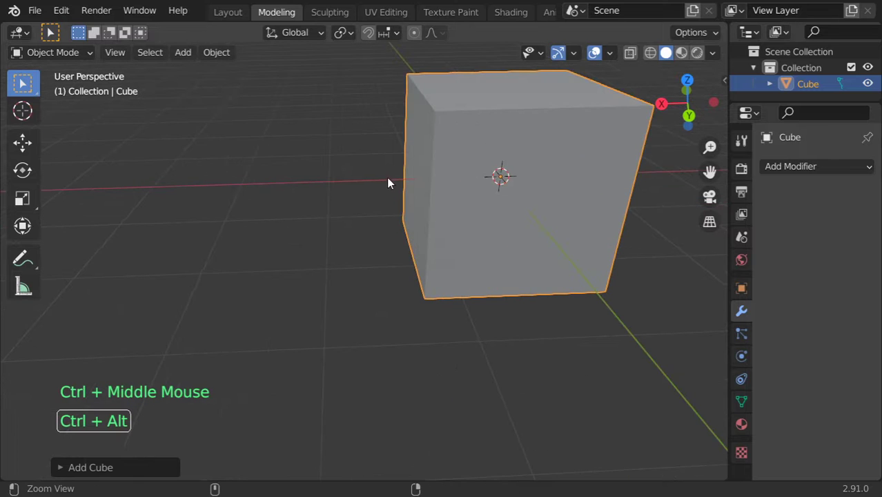
{"action": "middle_click", "coordinate": [412, 189]}
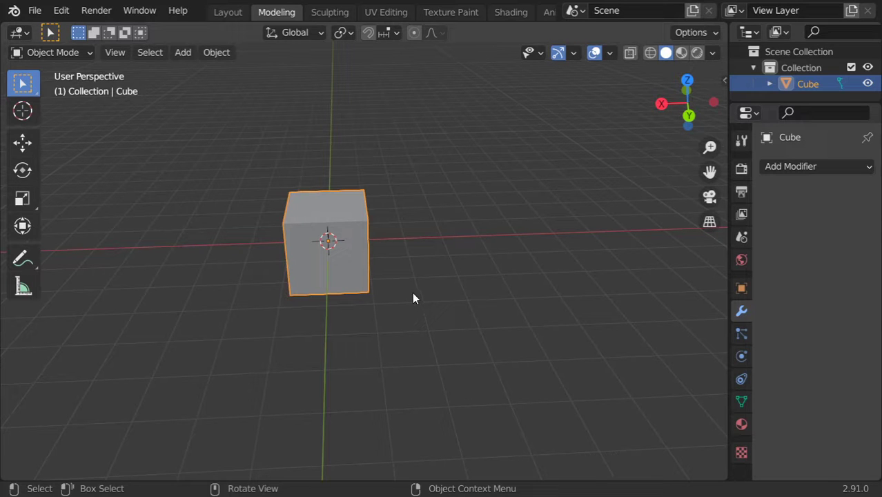
Deselect the cube by clicking empty space so nothing in the scene is selected
{"action": "left_click", "coordinate": [440, 294]}
{"action": "middle_click", "coordinate": [463, 307]}
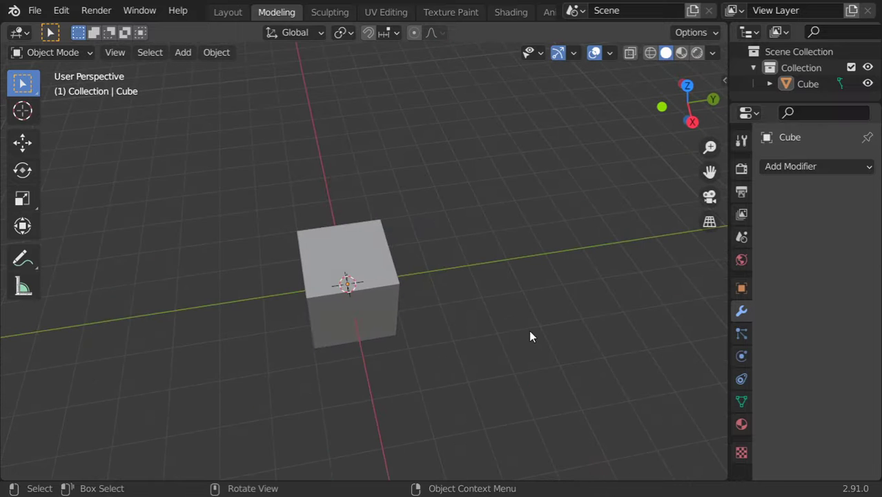
{"action": "middle_click", "coordinate": [515, 317]}
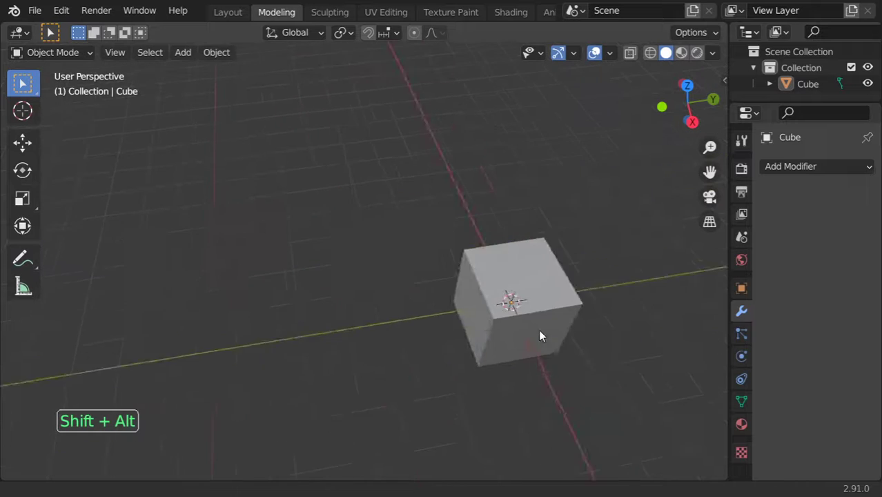
{"action": "middle_click", "coordinate": [538, 328]}
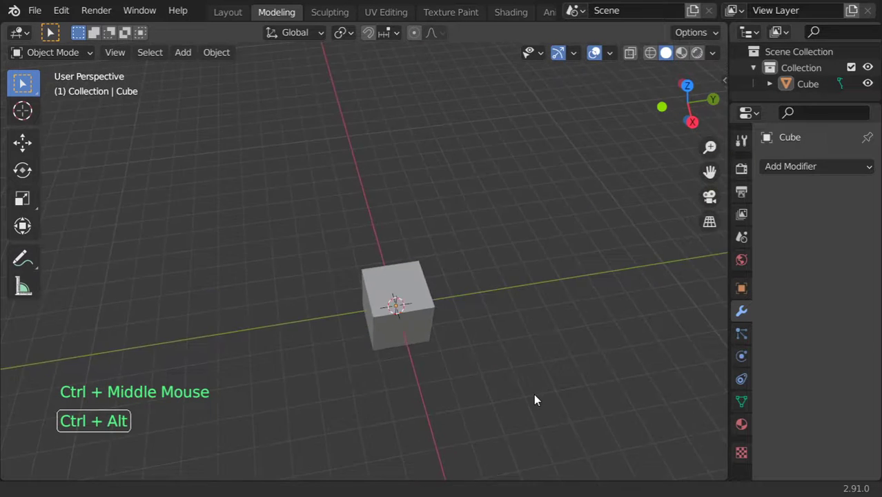
{"action": "scroll", "scroll_direction": "up", "scroll_amount": 3}
{"action": "scroll", "scroll_direction": "down", "scroll_amount": 3}
{"action": "scroll", "scroll_direction": "down", "scroll_amount": 3}
{"action": "scroll", "scroll_direction": "up", "scroll_amount": 3}
{"action": "scroll", "scroll_direction": "down", "scroll_amount": 3}
{"action": "scroll", "scroll_direction": "down", "scroll_amount": 3}
{"action": "scroll", "scroll_direction": "up", "scroll_amount": 3}
{"action": "scroll", "scroll_direction": "down", "scroll_amount": 3}
{"action": "middle_click", "coordinate": [462, 323]}
Try starting a rectangular box selection with Shift+B over the cube
{"action": "key", "text": "shift+b"}
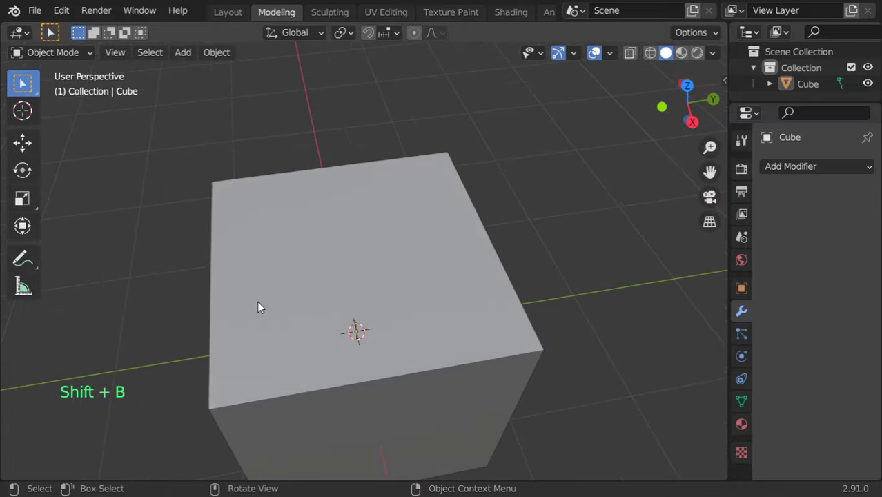
{"action": "scroll", "scroll_direction": "down", "scroll_amount": 3}
{"action": "scroll", "scroll_direction": "down", "scroll_amount": 3}
{"action": "key", "text": "shift+b"}
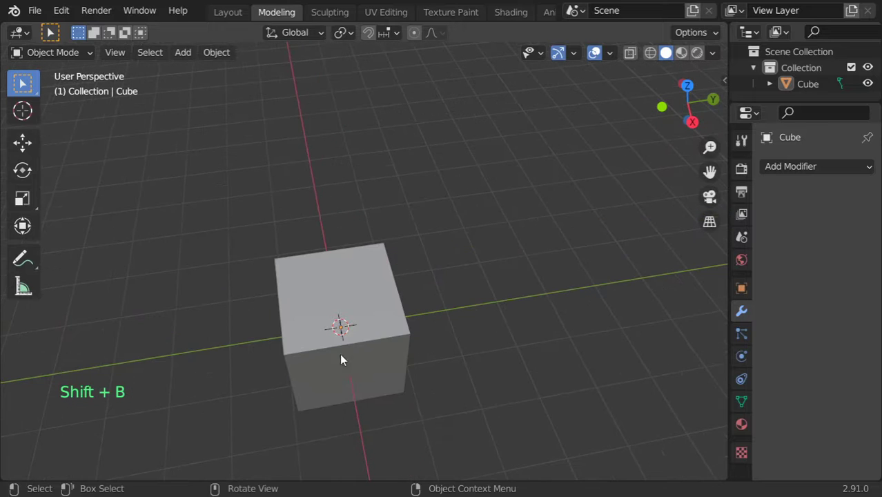
{"action": "key", "text": "shift+b"}
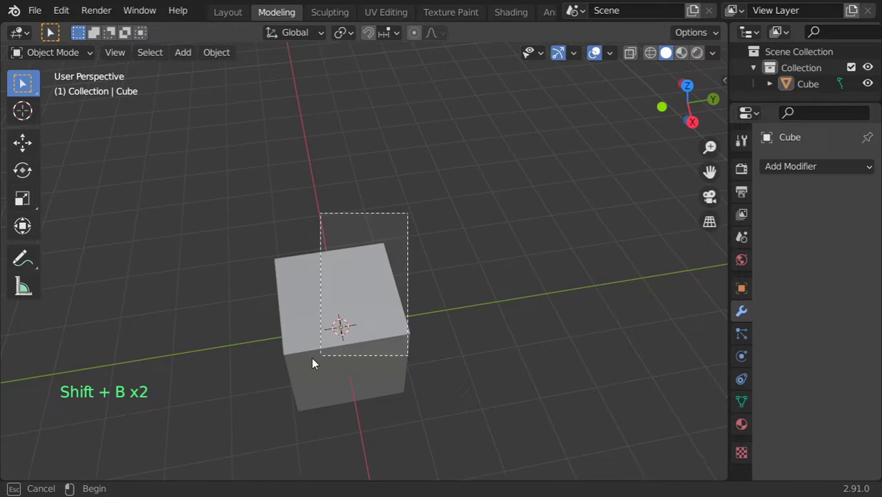
{"action": "middle_click", "coordinate": [401, 289]}
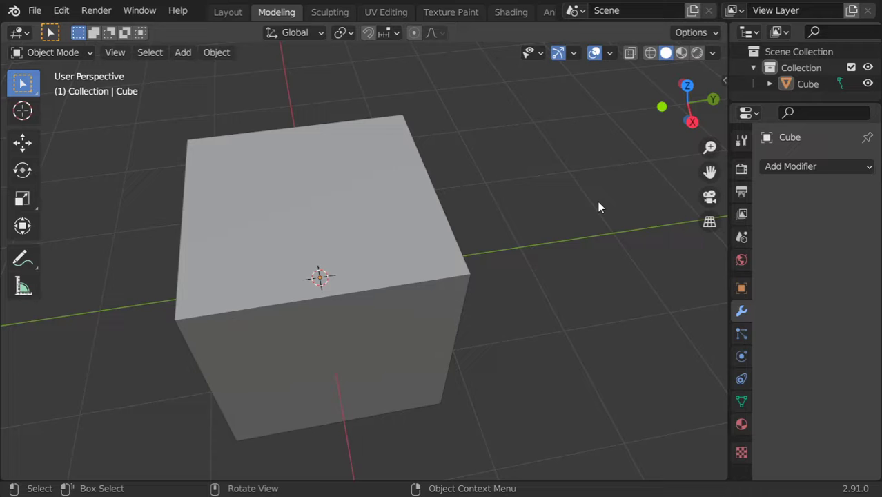
Step the view around the cube in fixed numpad increments left, right, up and down
{"action": "left_click", "coordinate": [562, 254]}
{"action": "key", "text": "KP_6"}
{"action": "key", "text": "KP_4"}
{"action": "key", "text": "KP_4"}
{"action": "key", "text": "KP_4"}
{"action": "key", "text": "KP_6"}
{"action": "key", "text": "KP_6"}
{"action": "key", "text": "KP_6"}
{"action": "key", "text": "KP_4"}
{"action": "key", "text": "KP_4"}
{"action": "key", "text": "KP_4"}
{"action": "key", "text": "KP_4"}
{"action": "key", "text": "KP_2"}
{"action": "key", "text": "KP_2"}
{"action": "key", "text": "KP_2"}
{"action": "scroll", "scroll_direction": "down", "scroll_amount": 3}
{"action": "scroll", "scroll_direction": "down", "scroll_amount": 3}
{"action": "key", "text": "KP_8"}
{"action": "key", "text": "KP_8"}
{"action": "key", "text": "KP_8"}
{"action": "key", "text": "KP_2"}
{"action": "key", "text": "KP_2"}
{"action": "key", "text": "KP_2"}
{"action": "key", "text": "KP_2"}
{"action": "key", "text": "KP_6"}
{"action": "key", "text": "KP_6"}
{"action": "key", "text": "KP_6"}
{"action": "key", "text": "KP_4"}
{"action": "key", "text": "KP_4"}
{"action": "key", "text": "KP_4"}
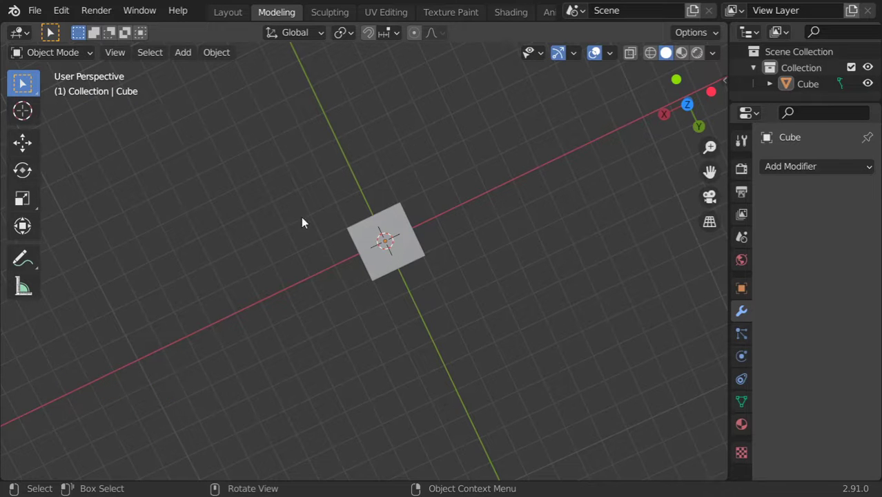
Select the cube again and switch to the Front Orthographic view
{"action": "left_click", "coordinate": [405, 235]}
{"action": "key", "text": "KP_1"}
{"action": "key", "text": "t"}
{"action": "key", "text": "t"}
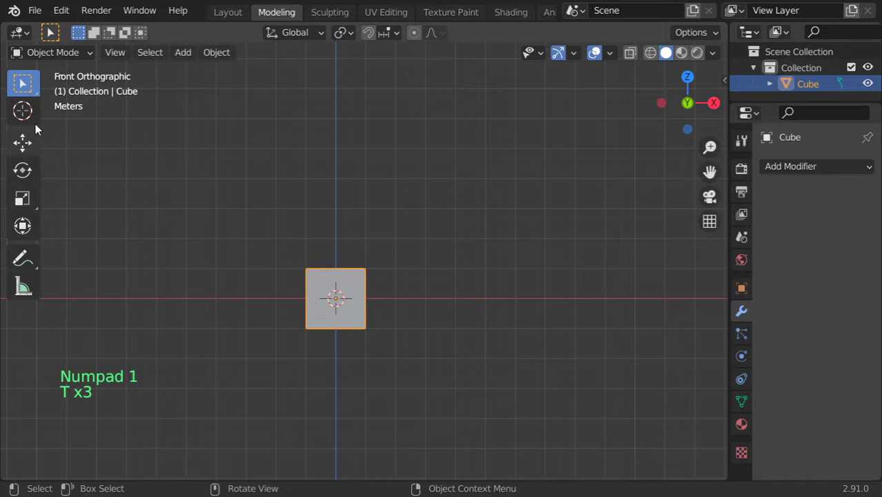
Activate the Move tool and drag the cube along the X axis to a new position
{"action": "left_click", "coordinate": [33, 91]}
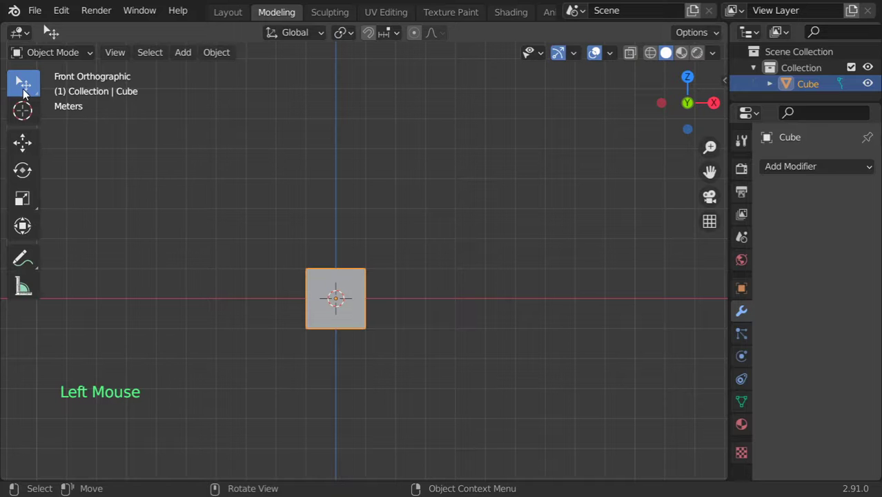
{"action": "left_click", "coordinate": [32, 145]}
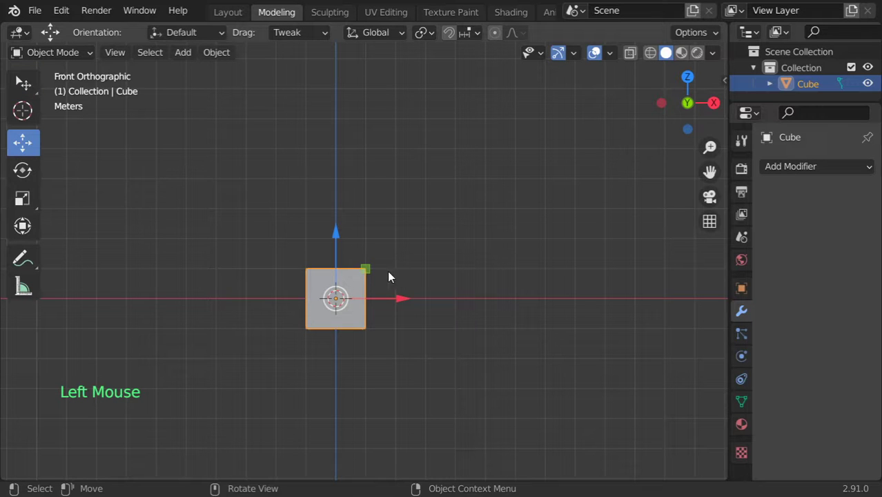
{"action": "middle_click", "coordinate": [431, 274]}
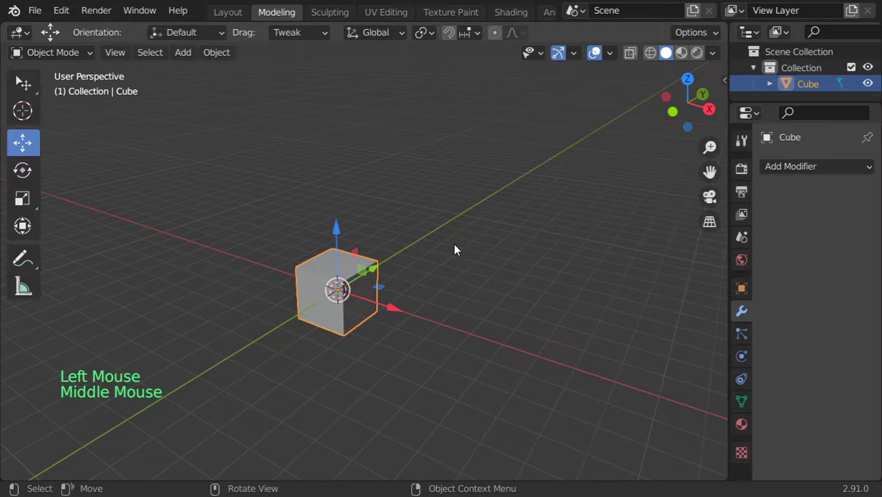
{"action": "scroll", "scroll_direction": "down", "scroll_amount": 3}
{"action": "scroll", "scroll_direction": "down", "scroll_amount": 3}
{"action": "middle_click", "coordinate": [489, 227]}
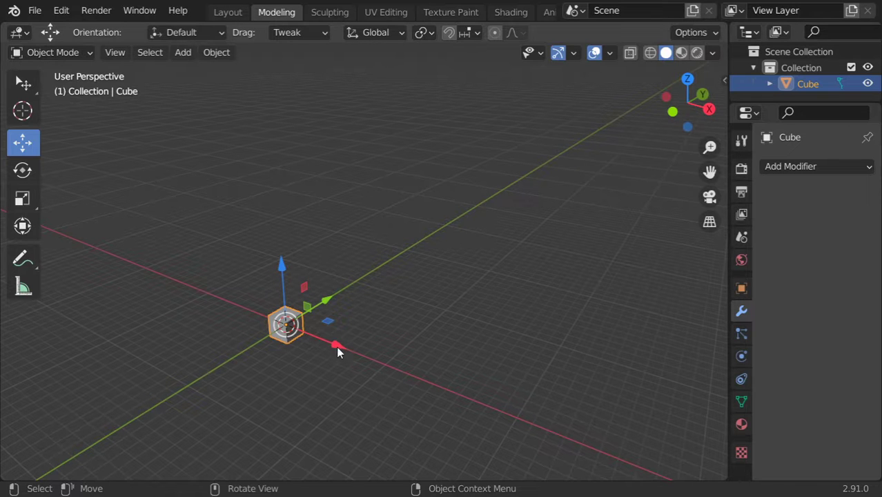
{"action": "left_click", "coordinate": [342, 352]}
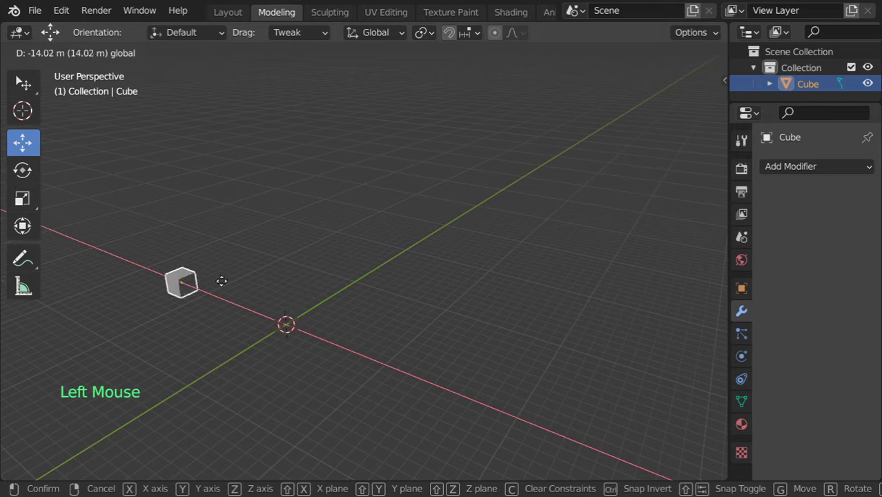
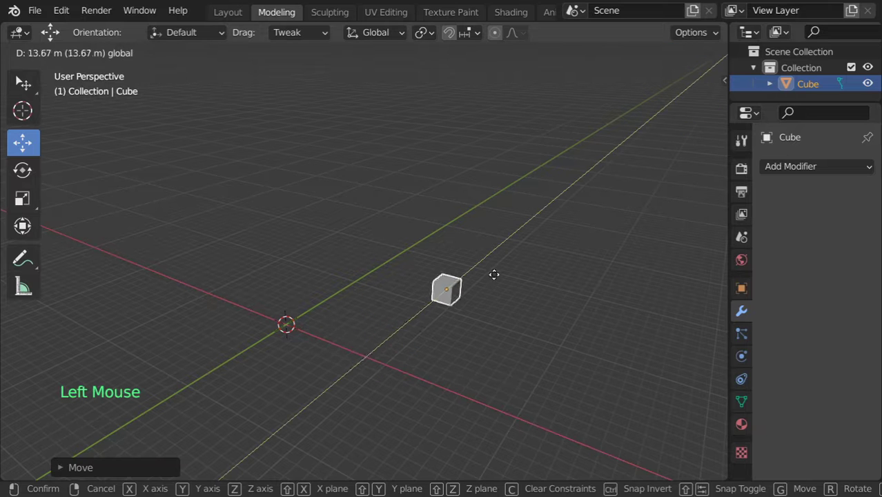
{"action": "left_click", "coordinate": [456, 239]}
Move the cube freely again and place it at another spot in the scene
{"action": "middle_click", "coordinate": [480, 293]}
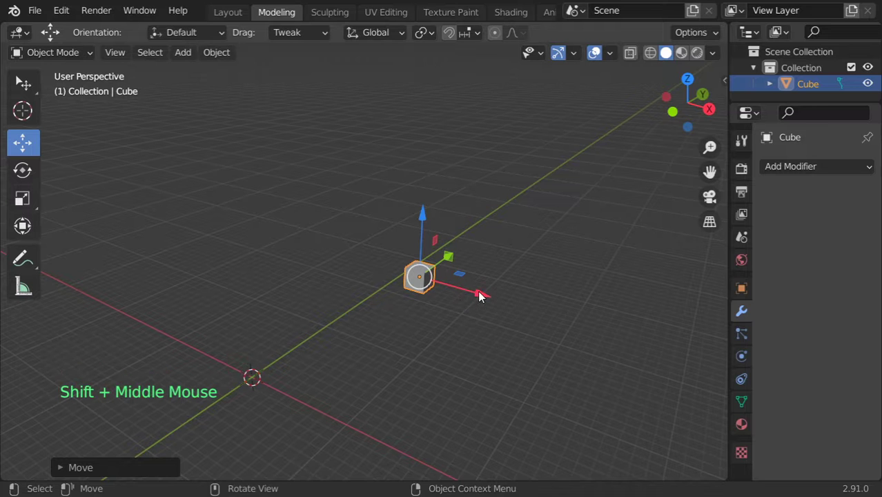
{"action": "middle_click", "coordinate": [523, 303]}
{"action": "left_click", "coordinate": [481, 291]}
{"action": "left_click", "coordinate": [540, 257]}
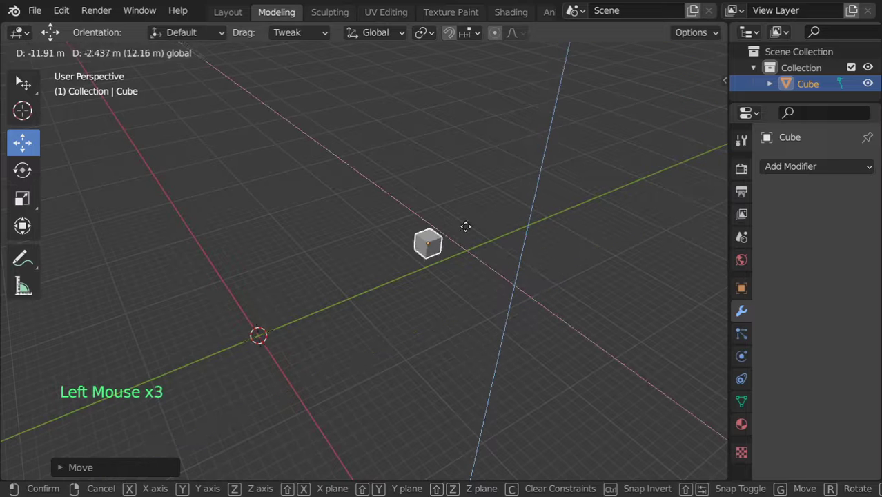
{"action": "middle_click", "coordinate": [499, 290]}
{"action": "scroll", "scroll_direction": "up", "scroll_amount": 3}
{"action": "middle_click", "coordinate": [440, 298]}
{"action": "scroll", "scroll_direction": "up", "scroll_amount": 3}
{"action": "scroll", "scroll_direction": "up", "scroll_amount": 3}
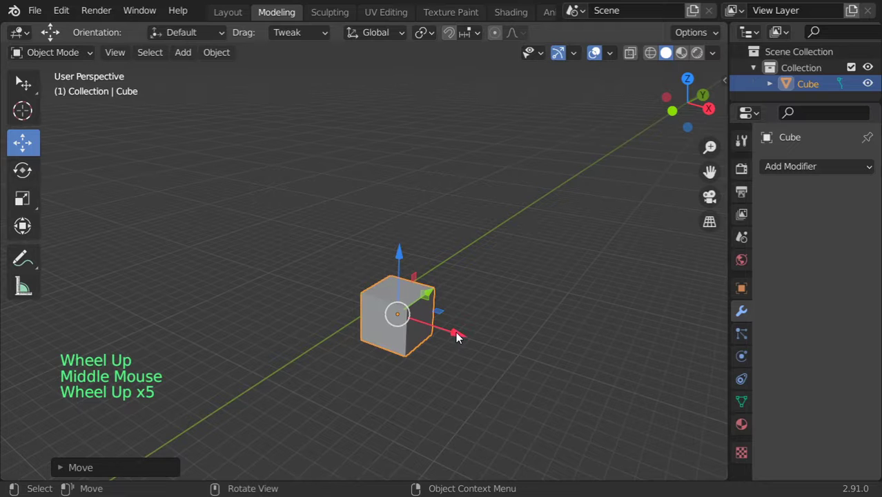
{"action": "left_click", "coordinate": [461, 337]}
{"action": "left_click", "coordinate": [422, 321]}
{"action": "left_click", "coordinate": [466, 337]}
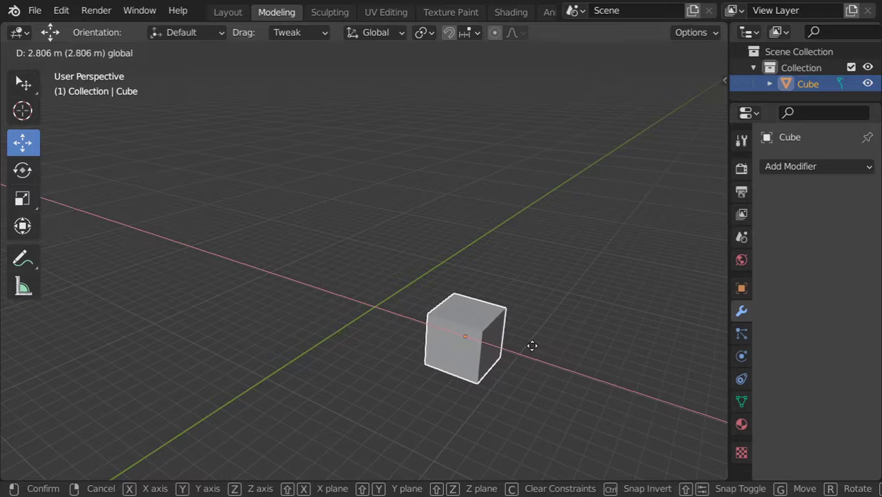
Nudge the cube around with G grab moves while checking it from different angles
{"action": "middle_click", "coordinate": [521, 329]}
{"action": "key", "text": "g"}
{"action": "key", "text": "g"}
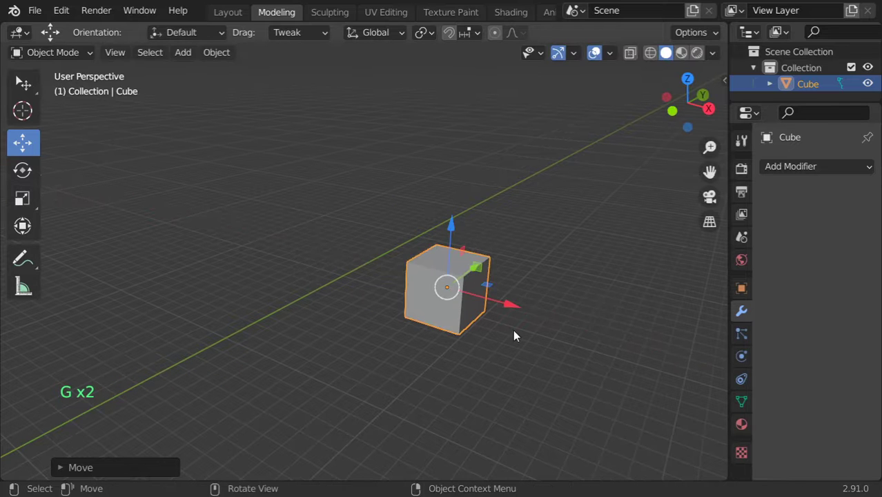
{"action": "key", "text": "g"}
{"action": "middle_click", "coordinate": [541, 291]}
{"action": "middle_click", "coordinate": [519, 282]}
{"action": "middle_click", "coordinate": [412, 288]}
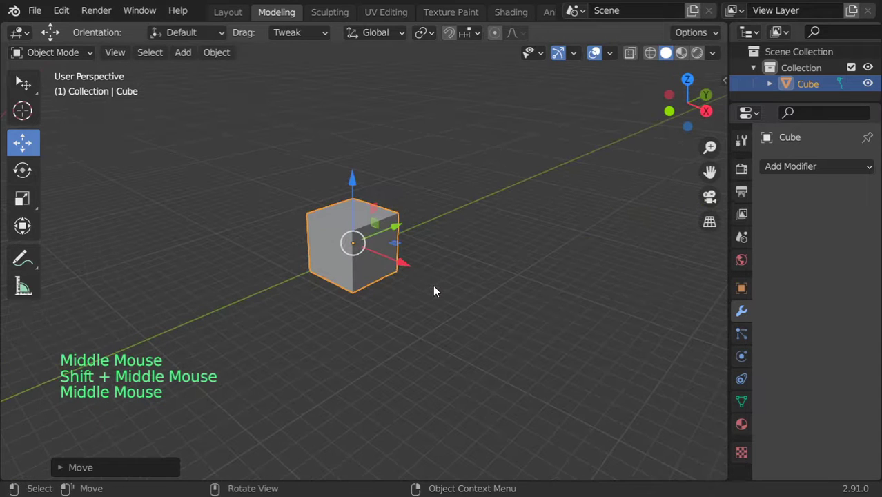
Move the cube 5 m down the verticalical axis with a typed G move
{"action": "key", "text": "g"}
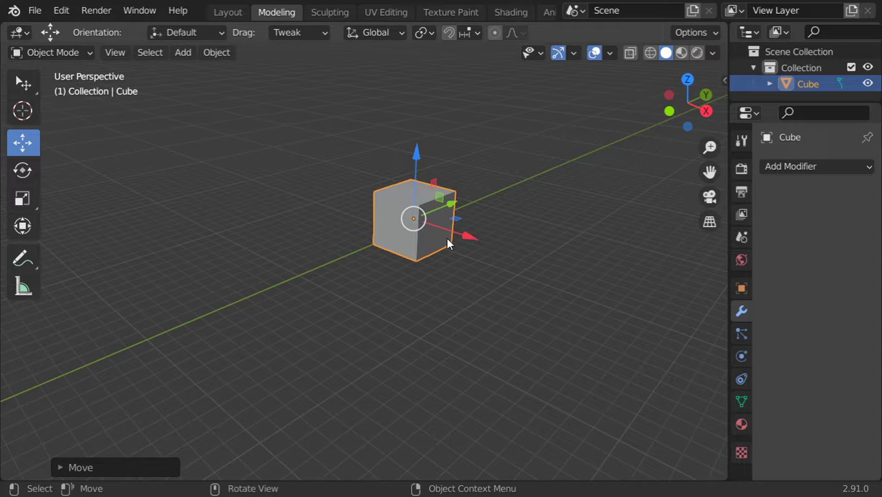
{"action": "key", "text": "g"}
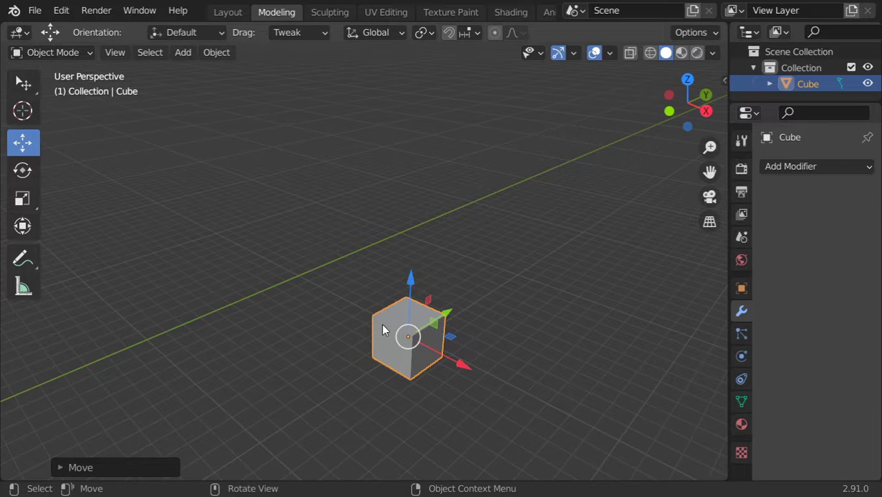
{"action": "middle_click", "coordinate": [428, 309]}
{"action": "middle_click", "coordinate": [398, 286]}
{"action": "middle_click", "coordinate": [455, 294]}
{"action": "middle_click", "coordinate": [433, 259]}
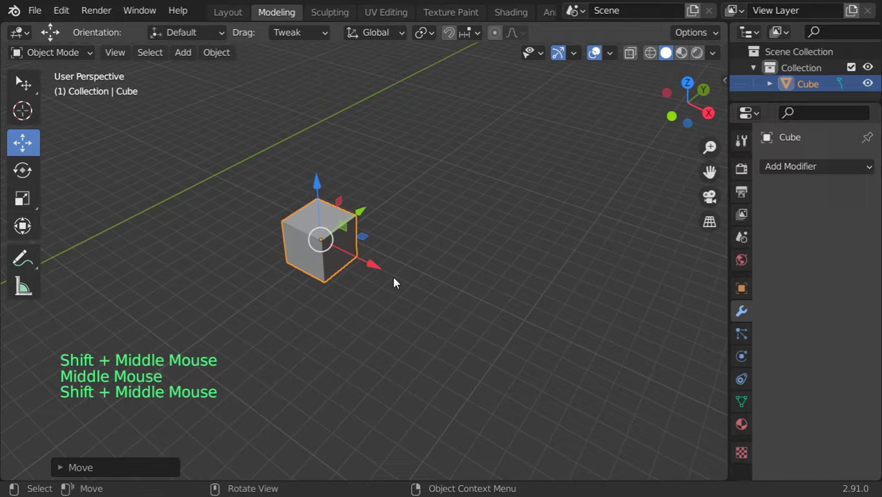
Spin the cube with the Rotate gizmo, then clear its rotation and location back to the origin
{"action": "left_click", "coordinate": [29, 176]}
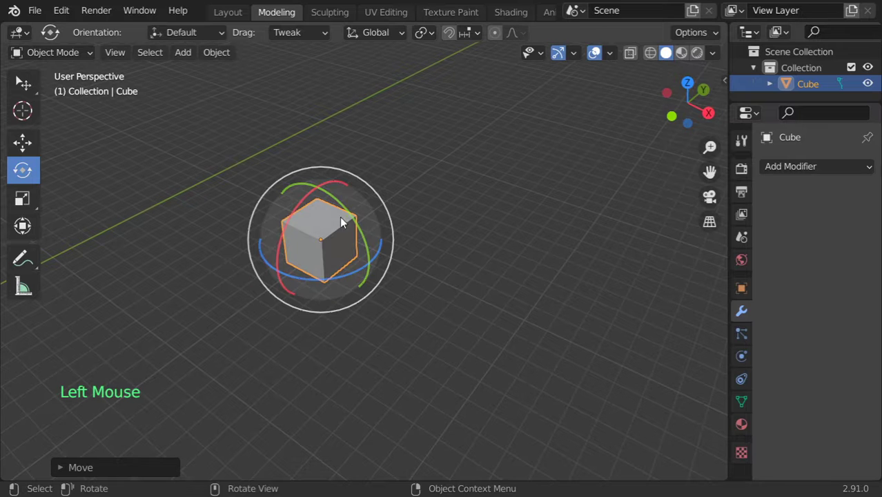
{"action": "left_click", "coordinate": [343, 211]}
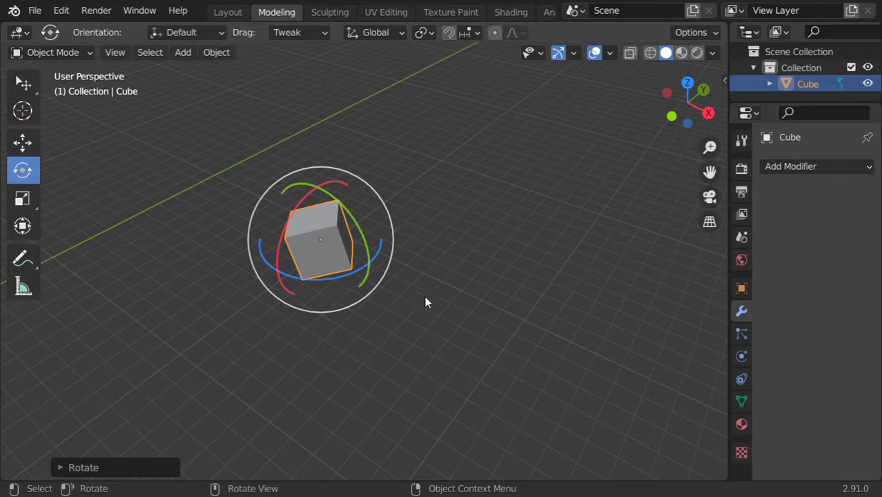
{"action": "key", "text": "alt+r"}
{"action": "key", "text": "alt+g"}
Frame the cube in view and switch back to the Select tool
{"action": "scroll", "scroll_direction": "down", "scroll_amount": 3}
{"action": "middle_click", "coordinate": [312, 284]}
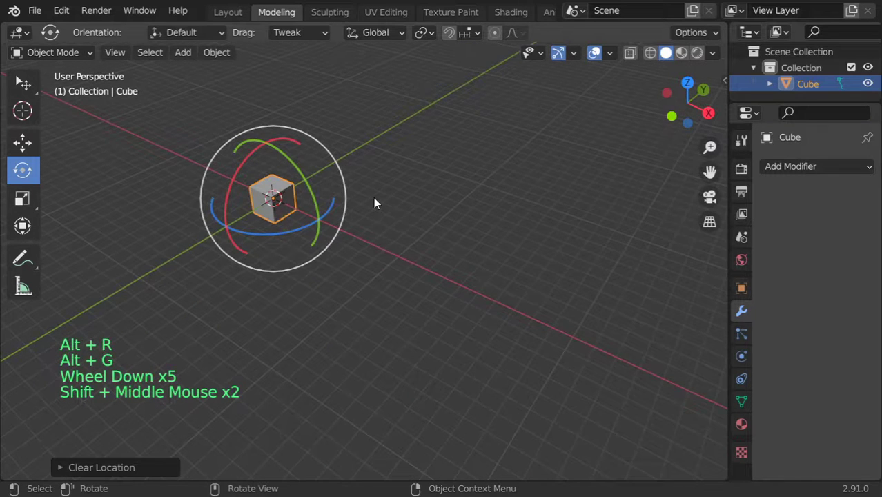
{"action": "key", "text": "KP_Decimal"}
{"action": "scroll", "scroll_direction": "down", "scroll_amount": 3}
{"action": "left_click", "coordinate": [35, 90]}
{"action": "scroll", "scroll_direction": "down", "scroll_amount": 3}
{"action": "middle_click", "coordinate": [437, 283]}
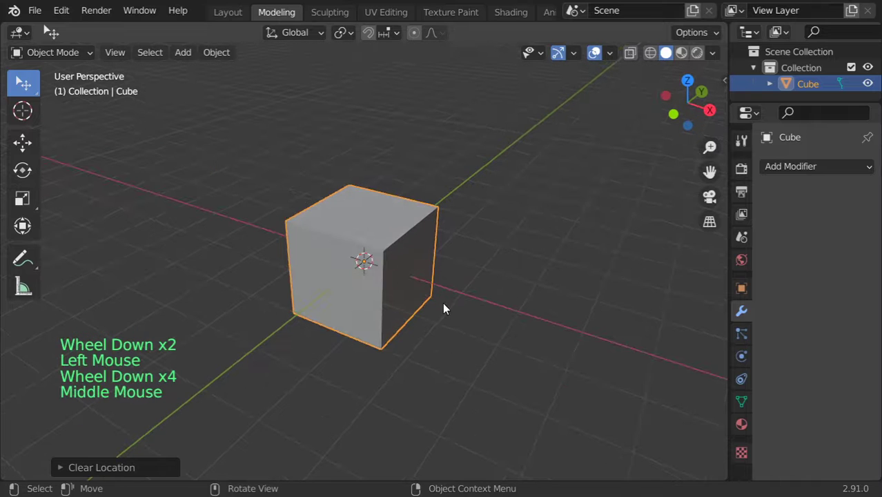
{"action": "middle_click", "coordinate": [439, 265]}
Back in Object Mode, scale the cube about 2.5 times along Y into a long box
{"action": "key", "text": "Tab"}
{"action": "key", "text": "Tab"}
{"action": "key", "text": "s"}
{"action": "key", "text": "s"}
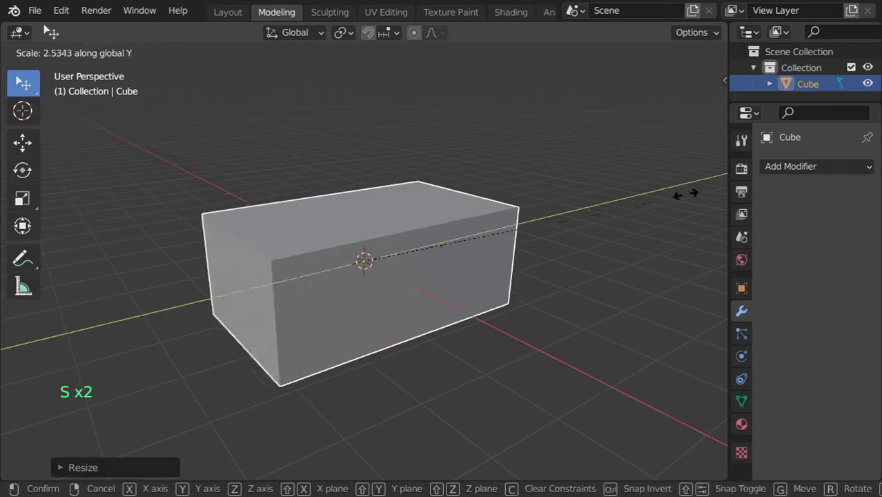
{"action": "scroll", "scroll_direction": "down", "scroll_amount": 3}
{"action": "key", "text": "alt+a"}
{"action": "scroll", "scroll_direction": "up", "scroll_amount": 3}
{"action": "left_click", "coordinate": [439, 245]}
{"action": "middle_click", "coordinate": [438, 256]}
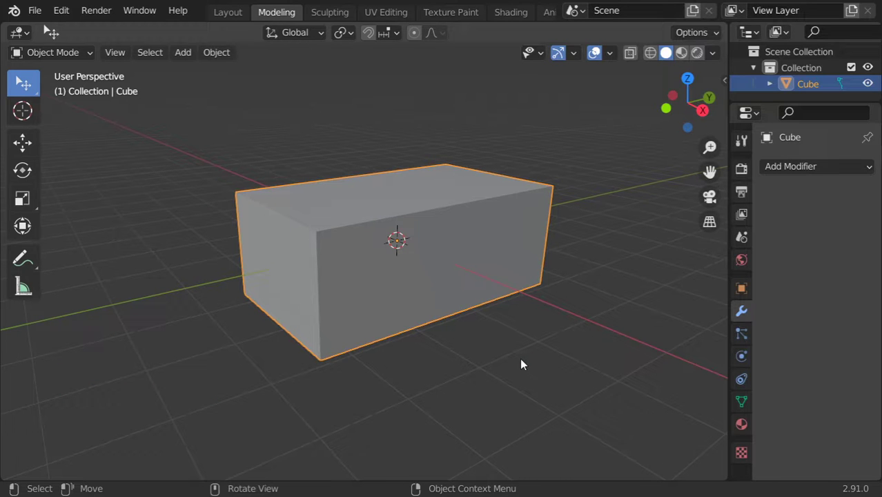
Begin rotating the long box constrained to the vertical Z axis, checked from top view
{"action": "key", "text": "r"}
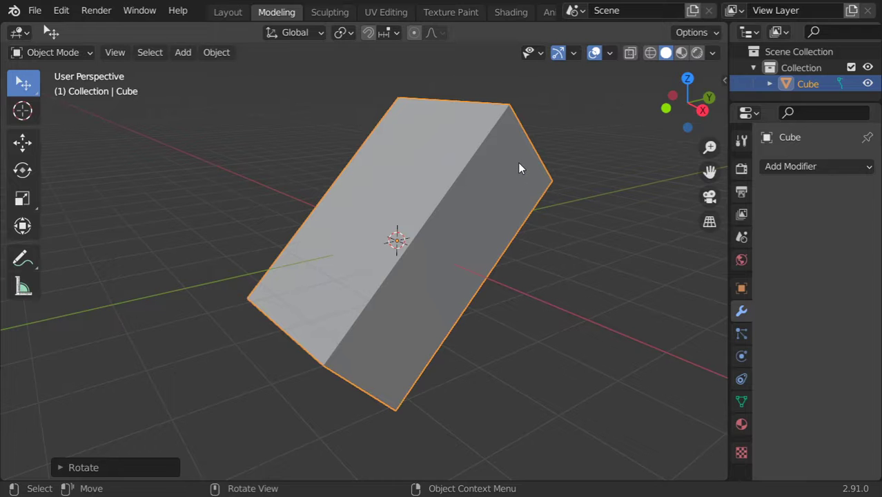
{"action": "scroll", "scroll_direction": "down", "scroll_amount": 3}
{"action": "scroll", "scroll_direction": "down", "scroll_amount": 3}
{"action": "key", "text": "r"}
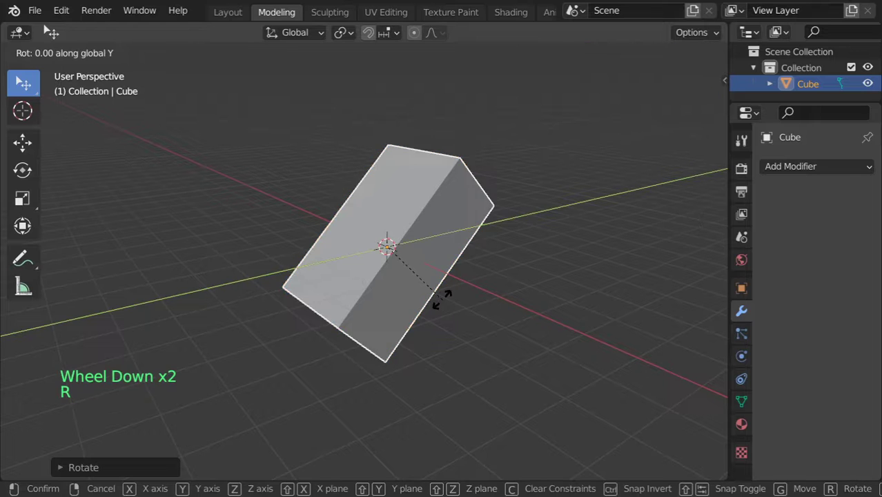
{"action": "key", "text": "r"}
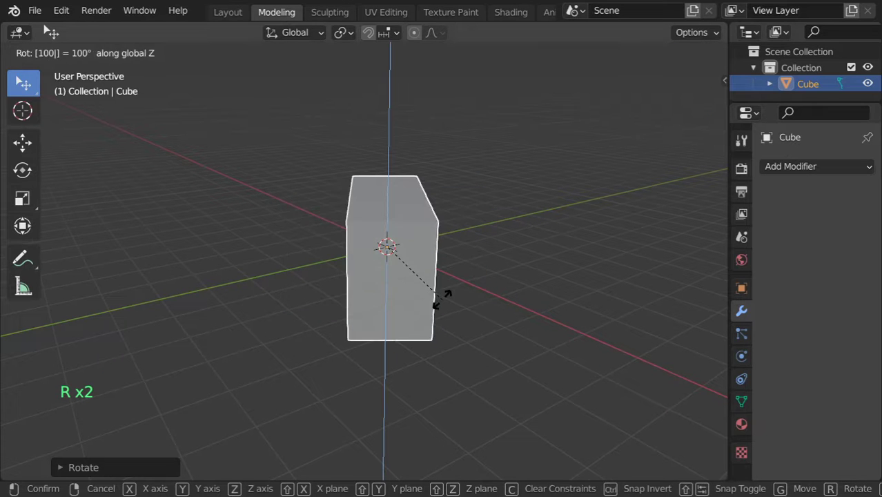
{"action": "middle_click", "coordinate": [452, 266]}
{"action": "key", "text": "KP_7"}
Confirm the rotation about Z so the box lies along the X axis
{"action": "key", "text": "r"}
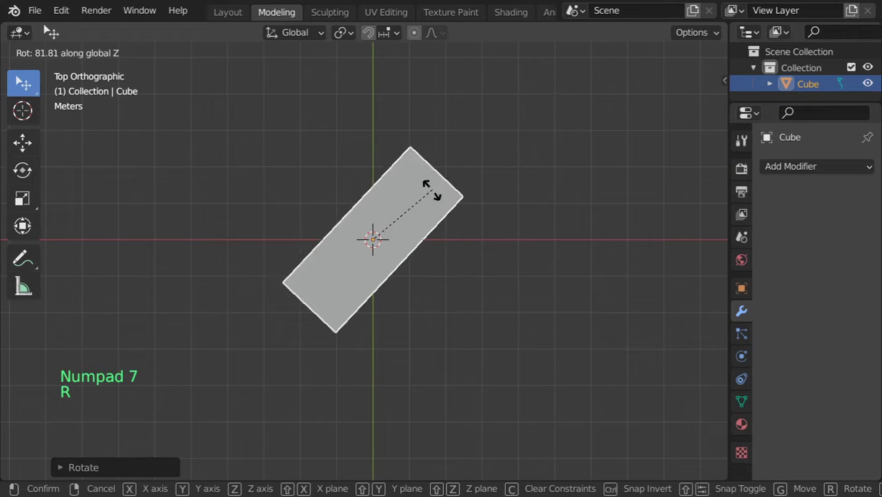
{"action": "middle_click", "coordinate": [438, 325]}
{"action": "scroll", "scroll_direction": "down", "scroll_amount": 3}
{"action": "key", "text": "alt+a"}
{"action": "scroll", "scroll_direction": "up", "scroll_amount": 3}
{"action": "left_click", "coordinate": [398, 224]}
{"action": "middle_click", "coordinate": [444, 258]}
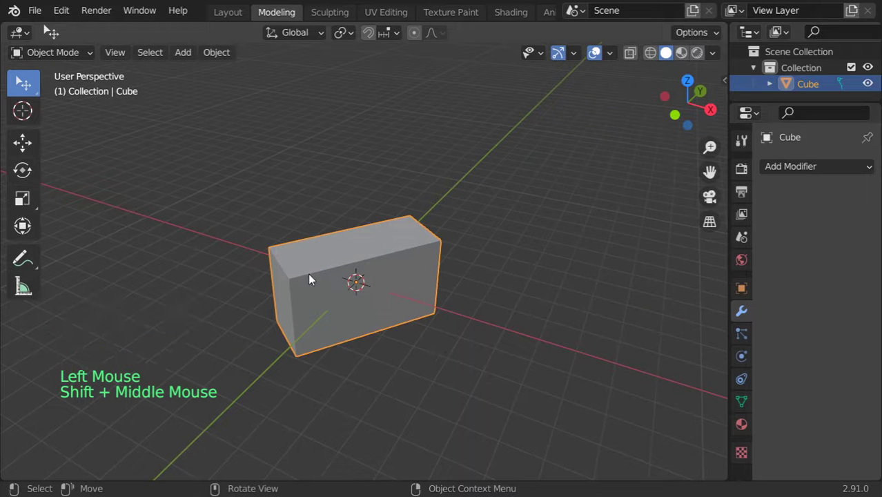
Delete the long box and add a mesh cylinder at the origin in its place
{"action": "key", "text": "x"}
{"action": "key", "text": "shift+a"}
{"action": "scroll", "scroll_direction": "up", "scroll_amount": 3}
{"action": "scroll", "scroll_direction": "up", "scroll_amount": 3}
{"action": "middle_click", "coordinate": [410, 278]}
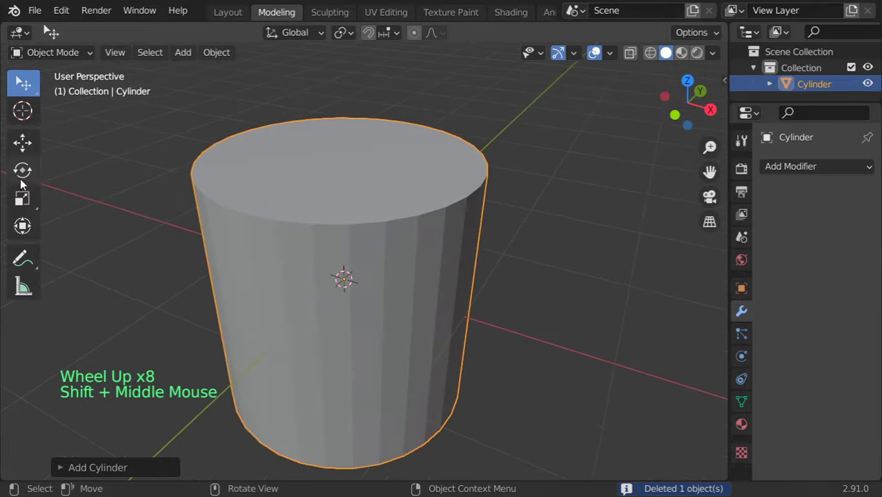
{"action": "left_click", "coordinate": [33, 202]}
{"action": "scroll", "scroll_direction": "down", "scroll_amount": 3}
{"action": "scroll", "scroll_direction": "down", "scroll_amount": 3}
Stretch the cylinder along X and flatten it along Z into a low elliptical slab
{"action": "key", "text": "s"}
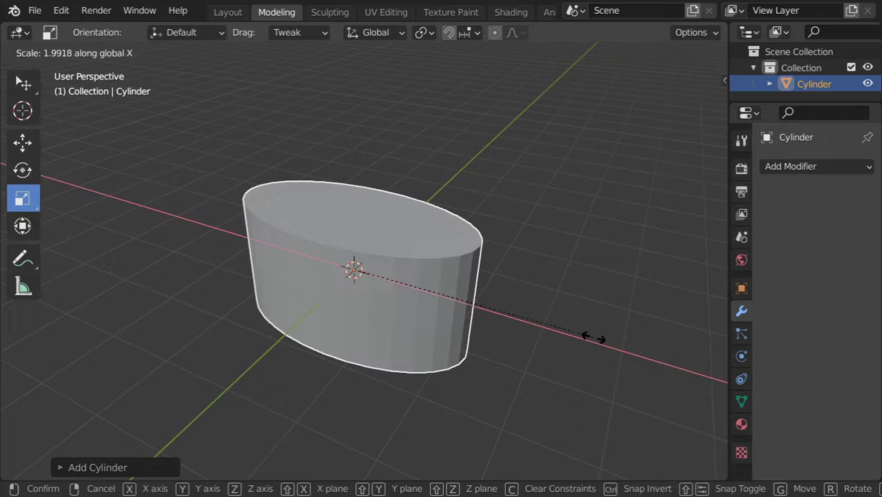
{"action": "key", "text": "s"}
{"action": "middle_click", "coordinate": [462, 296]}
{"action": "scroll", "scroll_direction": "down", "scroll_amount": 3}
{"action": "scroll", "scroll_direction": "up", "scroll_amount": 3}
{"action": "middle_click", "coordinate": [482, 264]}
{"action": "key", "text": "s"}
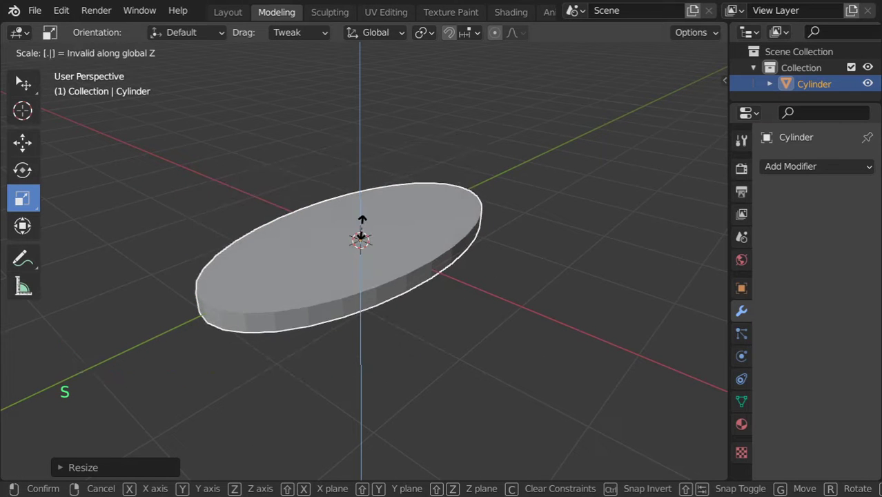
{"action": "scroll", "scroll_direction": "down", "scroll_amount": 3}
{"action": "scroll", "scroll_direction": "up", "scroll_amount": 3}
{"action": "scroll", "scroll_direction": "up", "scroll_amount": 3}
Orbit around the cylinder, then switch to top view to judge its outline
{"action": "middle_click", "coordinate": [472, 276]}
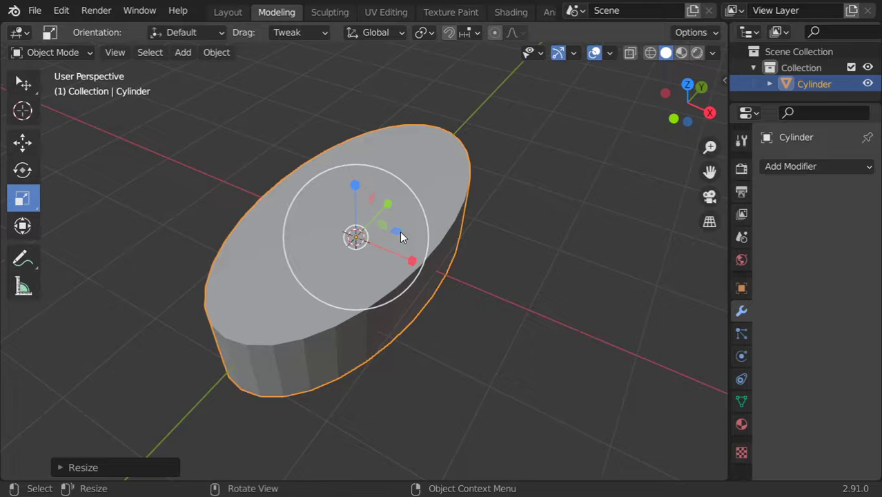
{"action": "middle_click", "coordinate": [481, 250]}
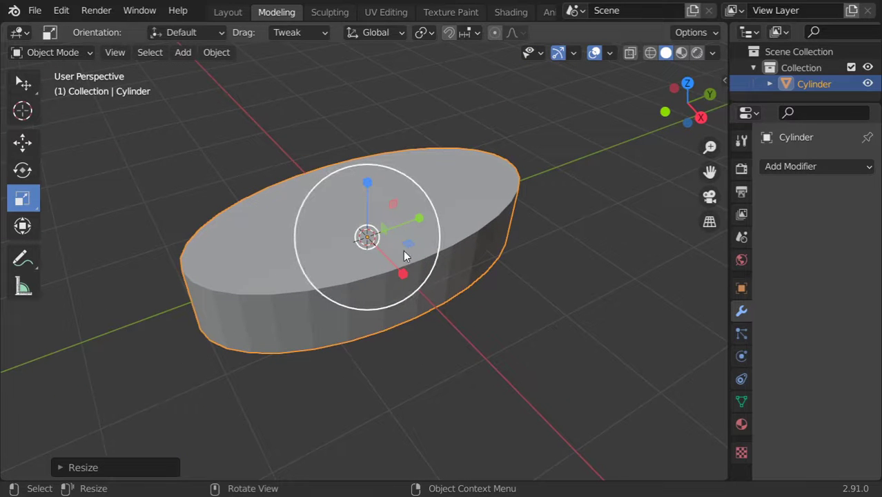
{"action": "middle_click", "coordinate": [409, 247]}
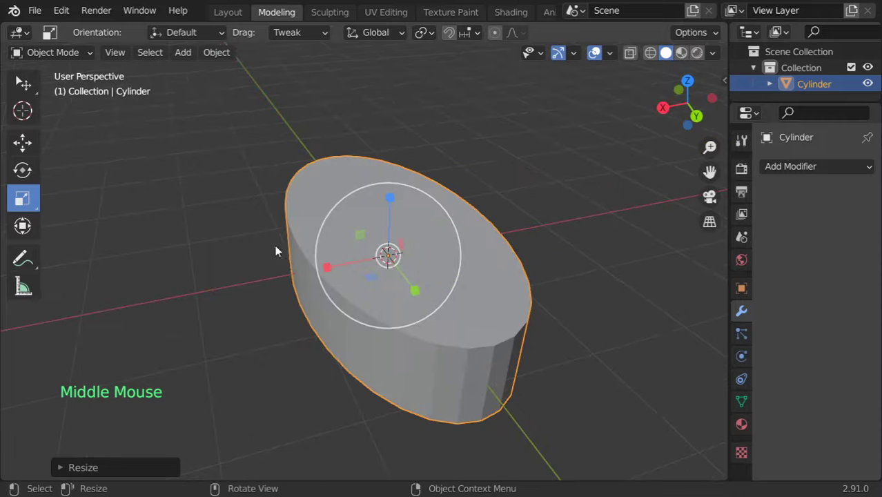
{"action": "middle_click", "coordinate": [478, 278]}
{"action": "middle_click", "coordinate": [430, 297]}
{"action": "middle_click", "coordinate": [460, 274]}
{"action": "key", "text": "s"}
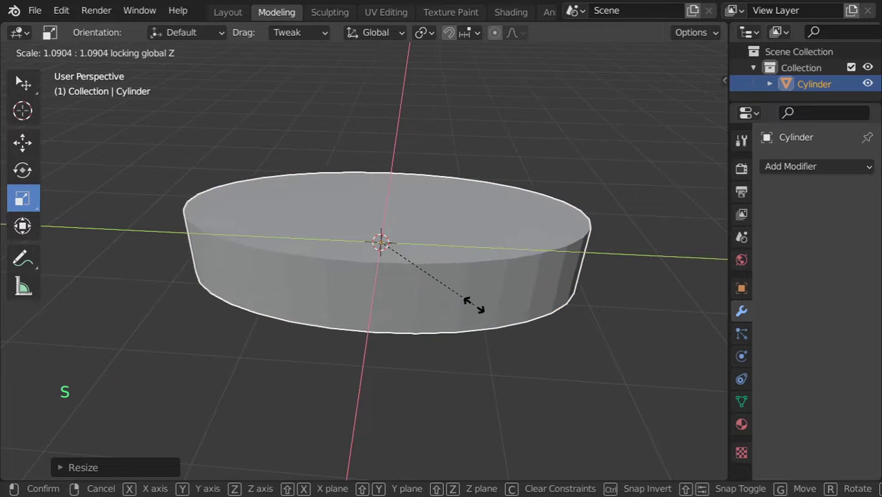
{"action": "key", "text": "KP_7"}
{"action": "scroll", "scroll_direction": "down", "scroll_amount": 3}
{"action": "middle_click", "coordinate": [461, 294]}
Scale the cylinder only in X/Y so it becomes a thin, flat elliptical disc
{"action": "key", "text": "s"}
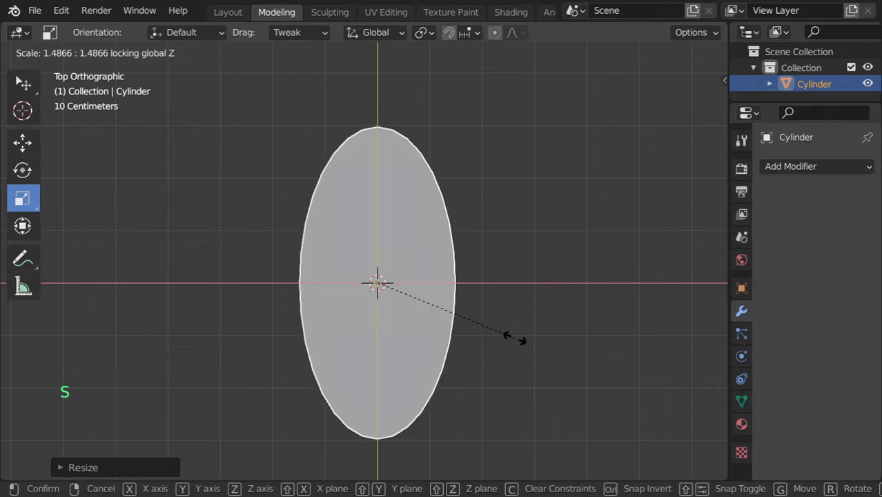
{"action": "scroll", "scroll_direction": "down", "scroll_amount": 3}
{"action": "key", "text": "s"}
{"action": "scroll", "scroll_direction": "down", "scroll_amount": 3}
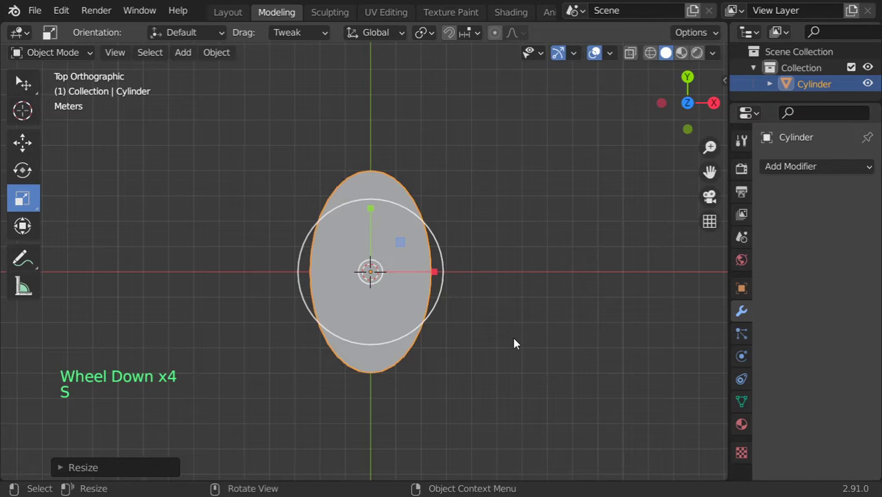
{"action": "key", "text": "s"}
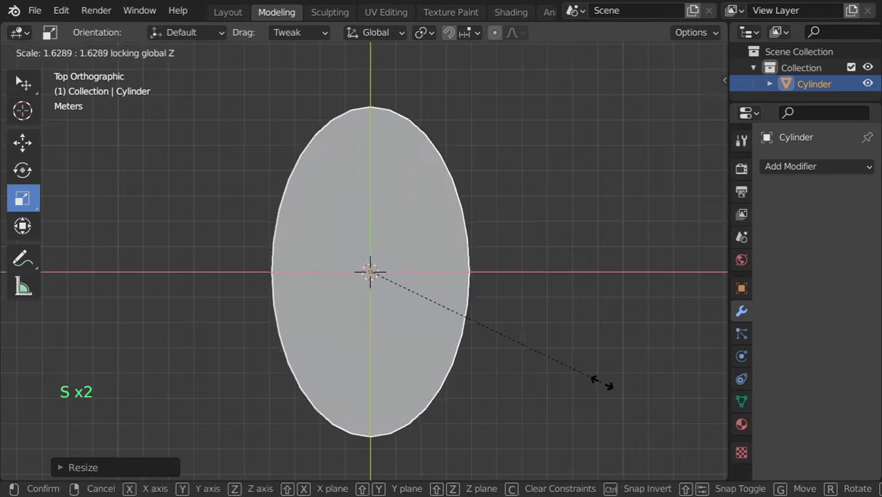
{"action": "scroll", "scroll_direction": "down", "scroll_amount": 3}
{"action": "key", "text": "alt+a"}
{"action": "left_click", "coordinate": [420, 296]}
Orbit around the disc and return the toolbar to plain selecting
{"action": "middle_click", "coordinate": [449, 321]}
{"action": "middle_click", "coordinate": [387, 242]}
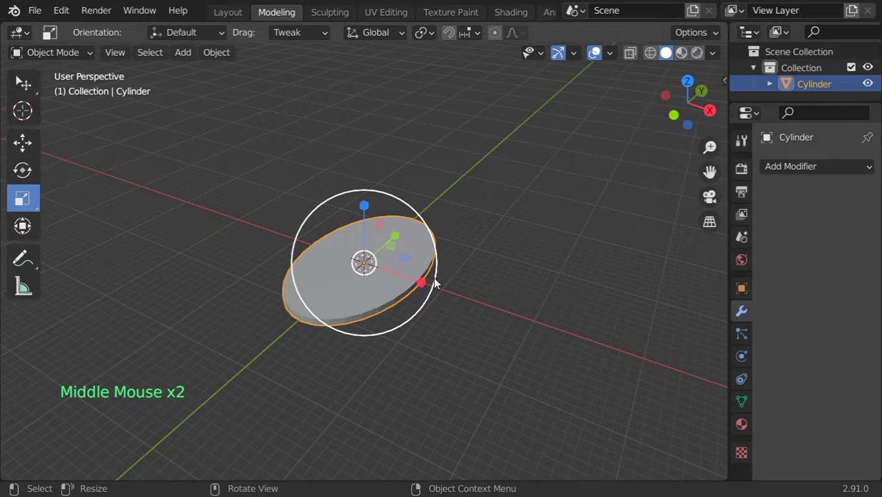
{"action": "key", "text": "t"}
{"action": "key", "text": "t"}
{"action": "left_click", "coordinate": [40, 87]}
{"action": "key", "text": "t"}
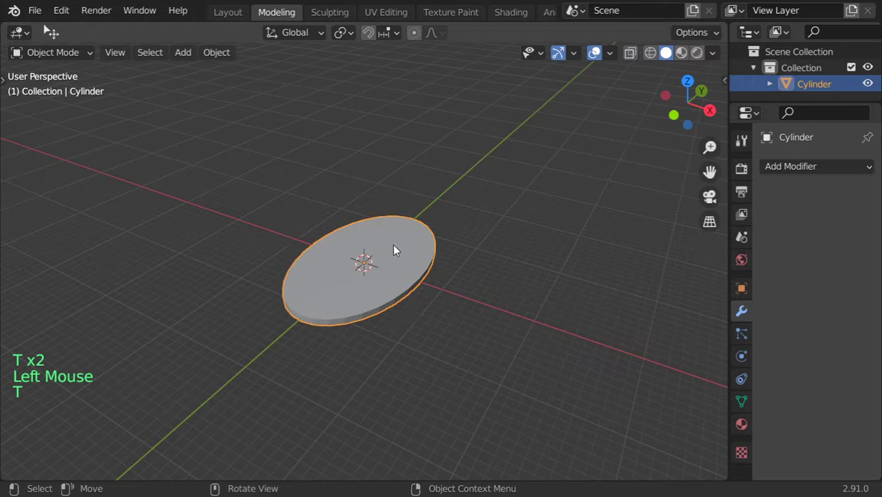
Check the disc from front, top and side views, then add a mesh cube at the origin
{"action": "key", "text": "KP_1"}
{"action": "key", "text": "KP_7"}
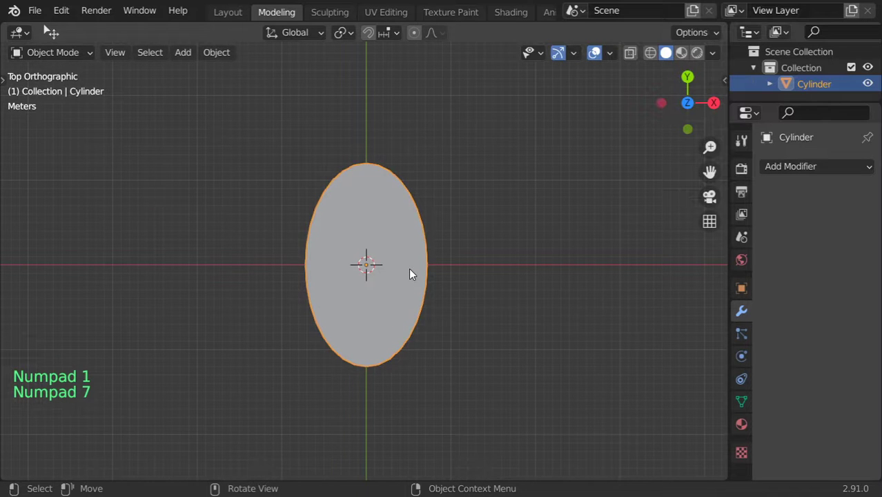
{"action": "key", "text": "KP_3"}
{"action": "scroll", "scroll_direction": "down", "scroll_amount": 3}
{"action": "middle_click", "coordinate": [390, 278]}
{"action": "key", "text": "shift+a"}
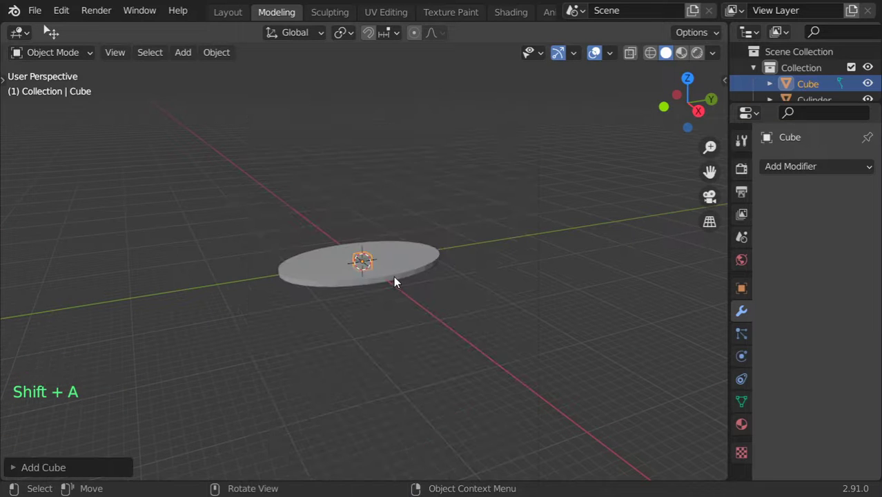
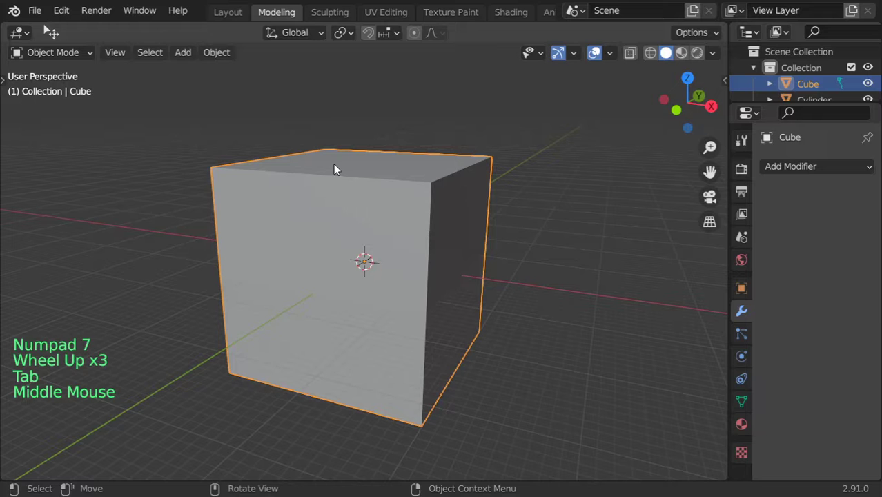
Use the View viewpoint presets to look at the cube from the front and the back
{"action": "left_click", "coordinate": [132, 60]}
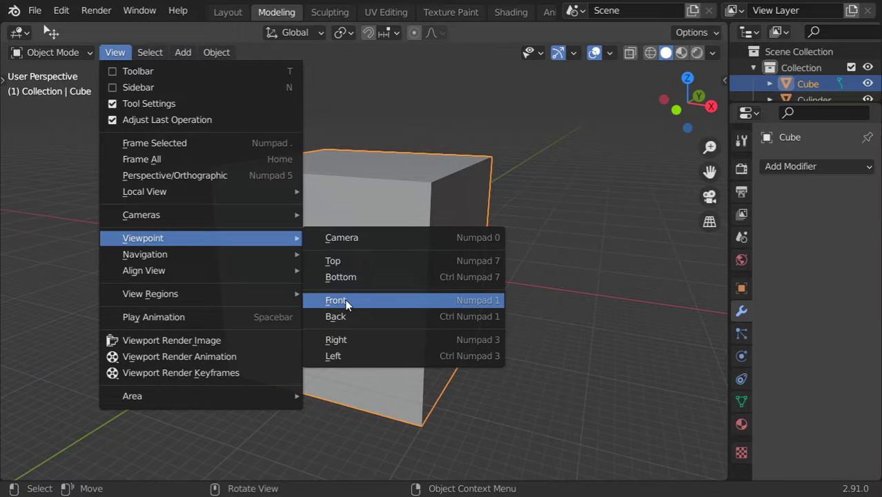
{"action": "scroll", "scroll_direction": "down", "scroll_amount": 3}
{"action": "key", "text": "KP_1"}
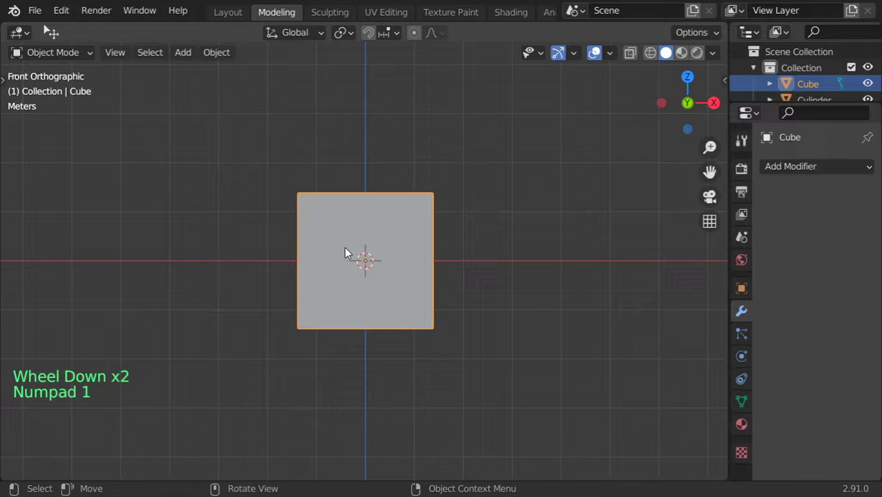
{"action": "key", "text": "ctrl+KP_1"}
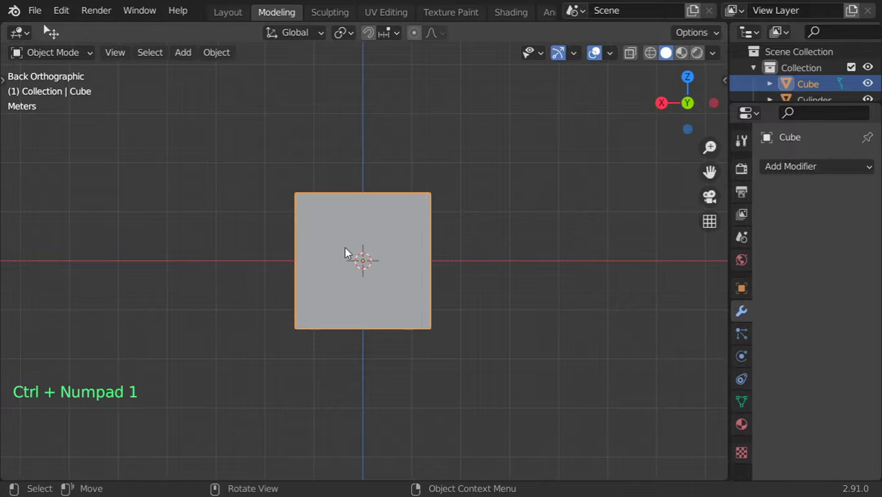
View the cube from right, left, top and finally from below
{"action": "key", "text": "KP_3"}
{"action": "key", "text": "ctrl+KP_3"}
{"action": "key", "text": "KP_7"}
{"action": "key", "text": "ctrl+KP_7"}
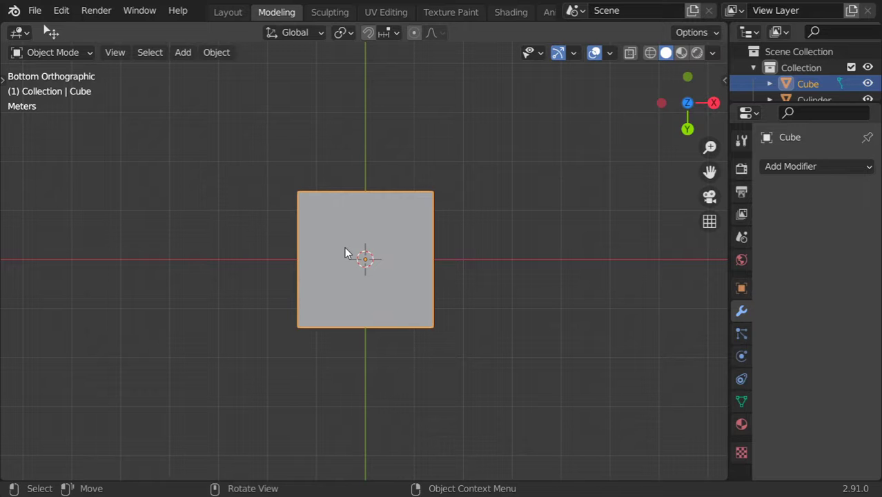
Add a UV sphere, shrink it and move it beside the cube
{"action": "middle_click", "coordinate": [410, 265]}
{"action": "middle_click", "coordinate": [390, 245]}
{"action": "left_click", "coordinate": [379, 225]}
{"action": "left_click", "coordinate": [381, 228]}
{"action": "scroll", "scroll_direction": "down", "scroll_amount": 3}
{"action": "key", "text": "shift+a"}
{"action": "key", "text": "g"}
{"action": "key", "text": "s"}
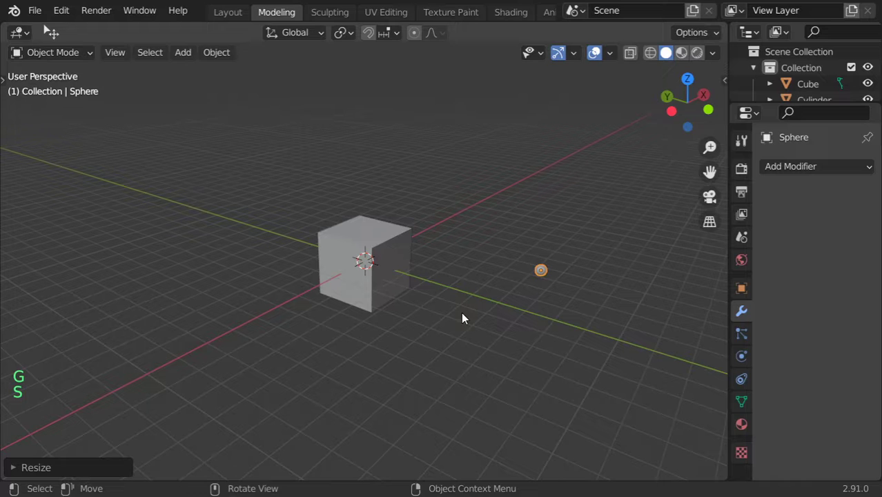
{"action": "key", "text": "g"}
{"action": "key", "text": "s"}
Add a torus, enlarge it five times and lift it vertically above the other objects
{"action": "key", "text": "shift+a"}
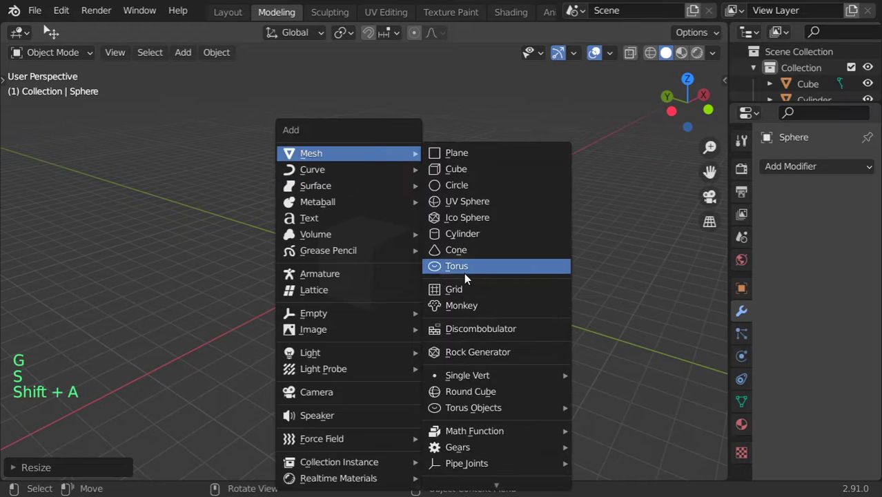
{"action": "key", "text": "s"}
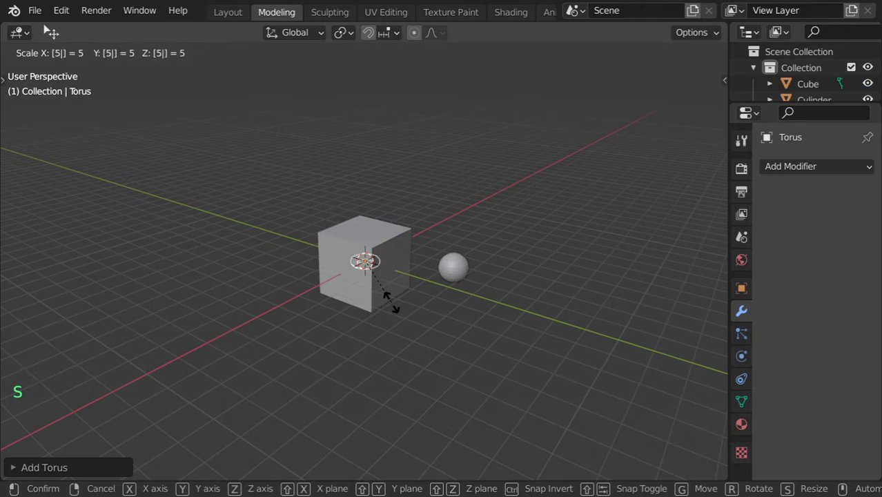
{"action": "key", "text": "s"}
{"action": "key", "text": "g"}
{"action": "key", "text": "KP_Decimal"}
{"action": "scroll", "scroll_direction": "down", "scroll_amount": 3}
{"action": "middle_click", "coordinate": [434, 264]}
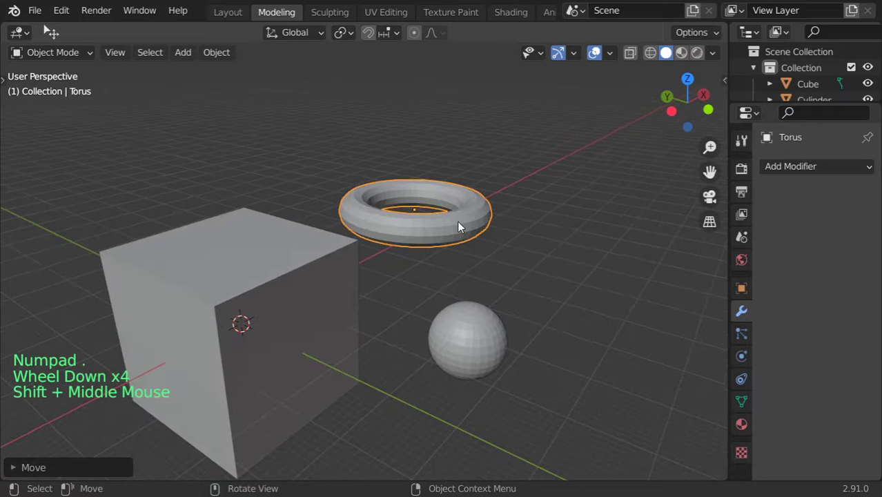
{"action": "scroll", "scroll_direction": "down", "scroll_amount": 3}
Shift-select the cube, torus and sphere together, then clear the selection
{"action": "left_click", "coordinate": [443, 319]}
{"action": "scroll", "scroll_direction": "down", "scroll_amount": 3}
{"action": "left_click", "coordinate": [431, 245]}
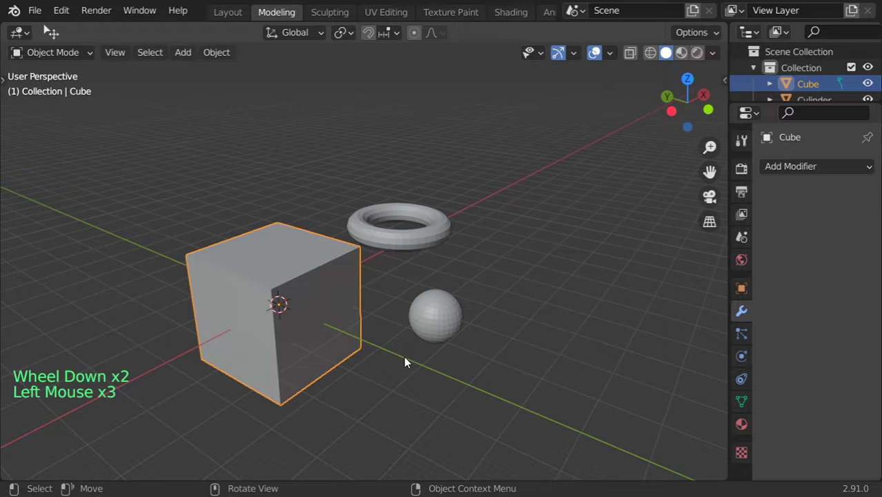
{"action": "left_click", "coordinate": [444, 323]}
{"action": "left_click", "coordinate": [425, 235]}
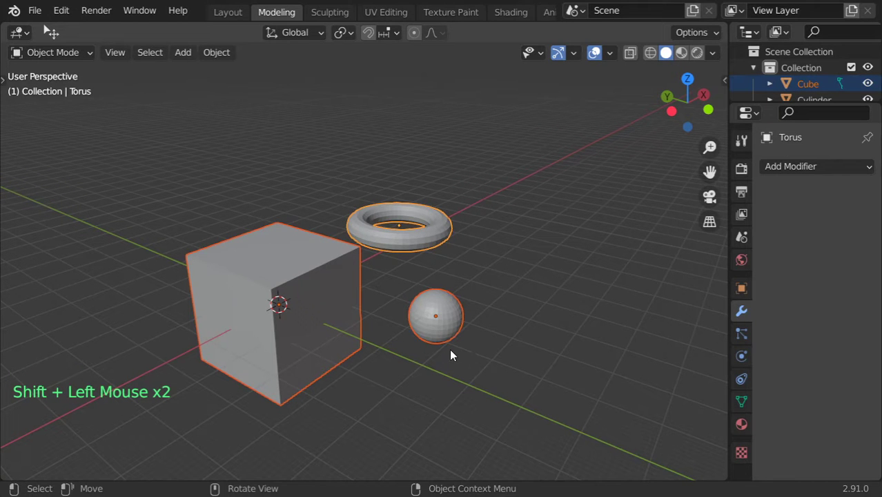
{"action": "left_click", "coordinate": [411, 240]}
{"action": "key", "text": "alt+a"}
{"action": "key", "text": "b"}
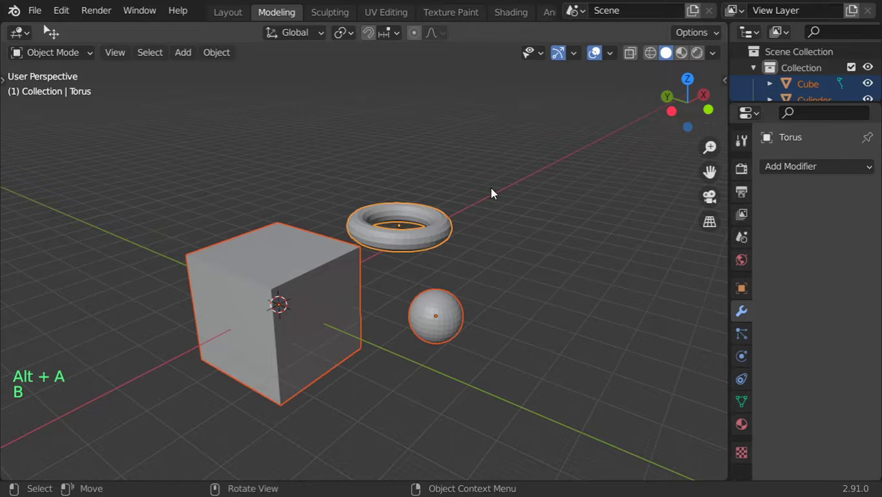
{"action": "key", "text": "alt+a"}
Click objects individually, deselect all and select everything with A
{"action": "left_click", "coordinate": [485, 218]}
{"action": "left_click", "coordinate": [509, 187]}
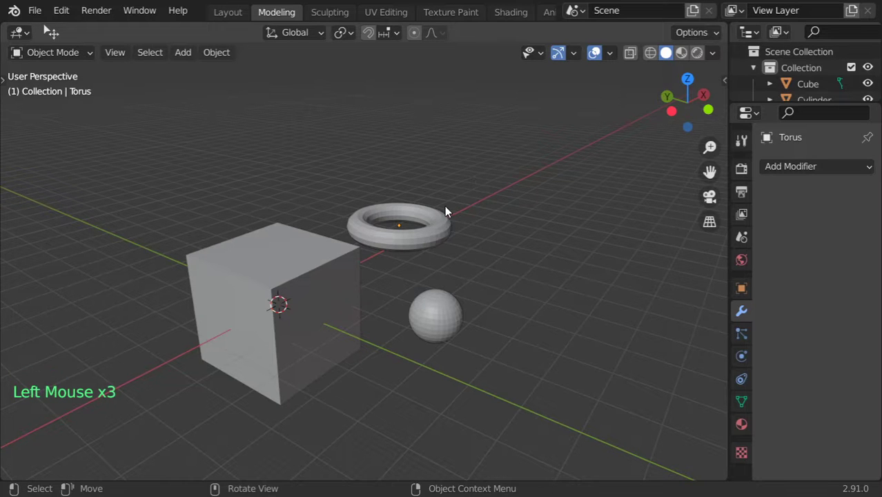
{"action": "left_click", "coordinate": [451, 211]}
{"action": "scroll", "scroll_direction": "down", "scroll_amount": 3}
{"action": "scroll", "scroll_direction": "up", "scroll_amount": 3}
{"action": "key", "text": "alt+a"}
{"action": "key", "text": "a"}
{"action": "left_click", "coordinate": [529, 182]}
Switch the toolbar select tool to Select Box and box-select cube, sphere and torus
{"action": "key", "text": "t"}
{"action": "left_click", "coordinate": [34, 91]}
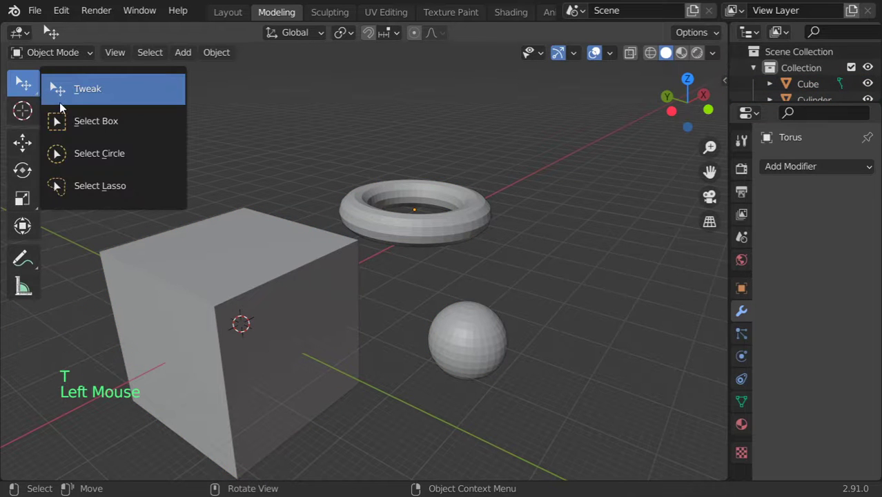
{"action": "key", "text": "t"}
{"action": "left_click", "coordinate": [500, 213]}
{"action": "left_click", "coordinate": [500, 213]}
{"action": "key", "text": "alt+a"}
{"action": "left_click", "coordinate": [500, 239]}
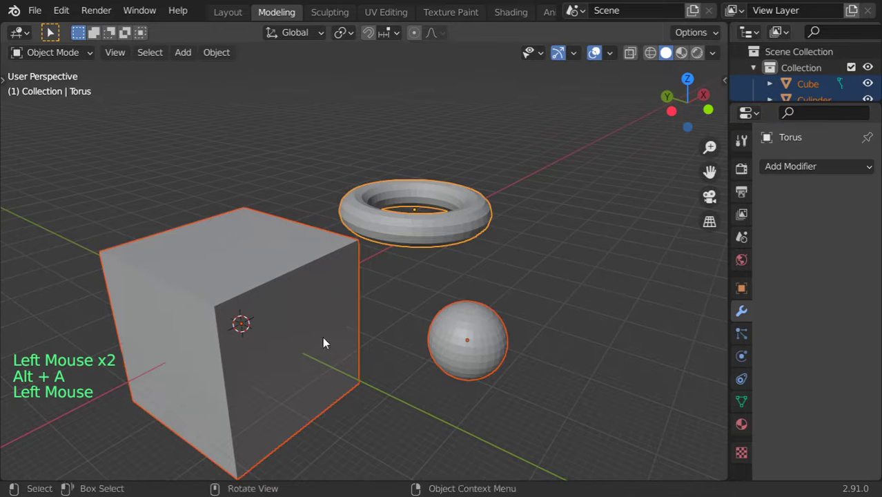
Deselect everything and select only the sphere
{"action": "key", "text": "alt+a"}
{"action": "key", "text": "b"}
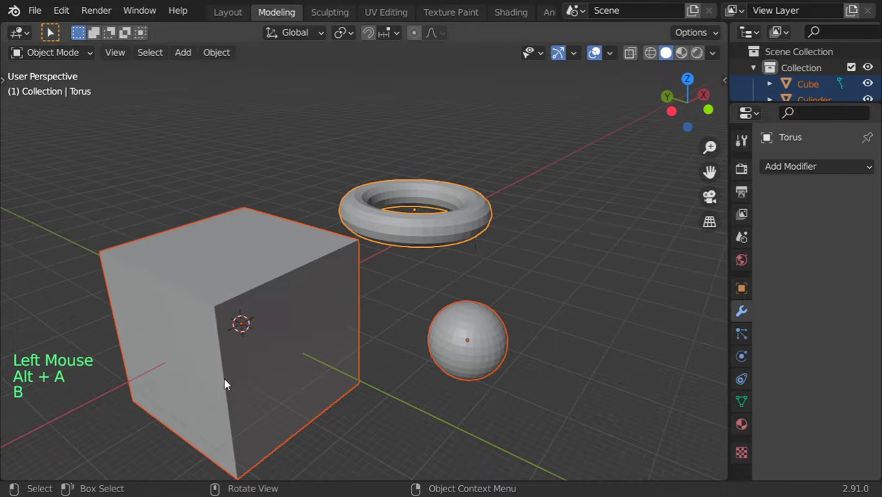
{"action": "left_click", "coordinate": [154, 53]}
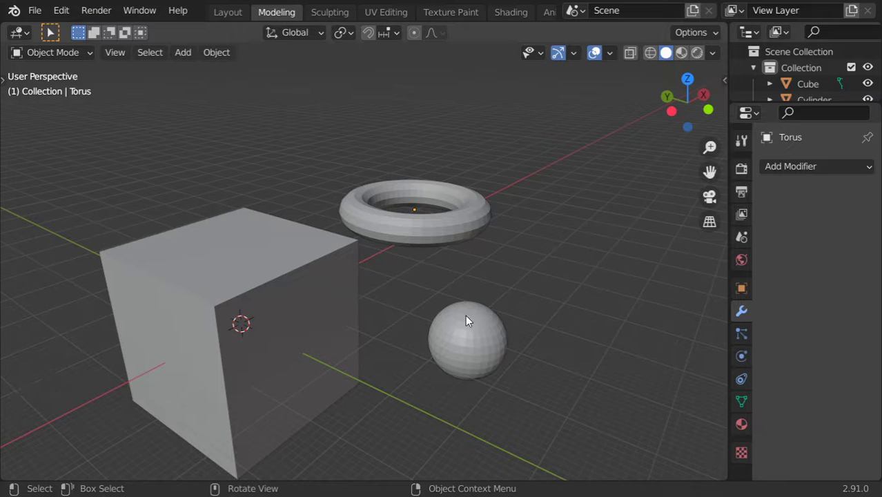
{"action": "left_click", "coordinate": [478, 337]}
Switch the viewport to Wireframe shading and select the cube with the cylinder
{"action": "key", "text": "z"}
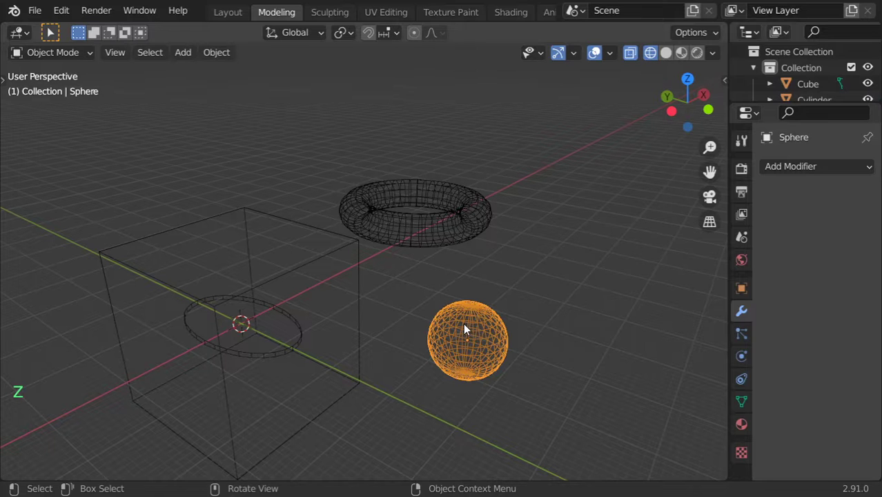
{"action": "left_click", "coordinate": [152, 59]}
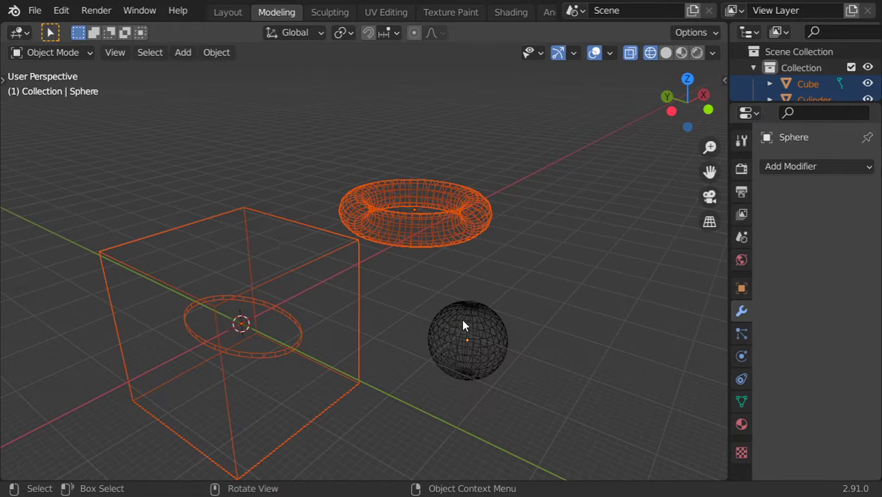
{"action": "left_click", "coordinate": [148, 53]}
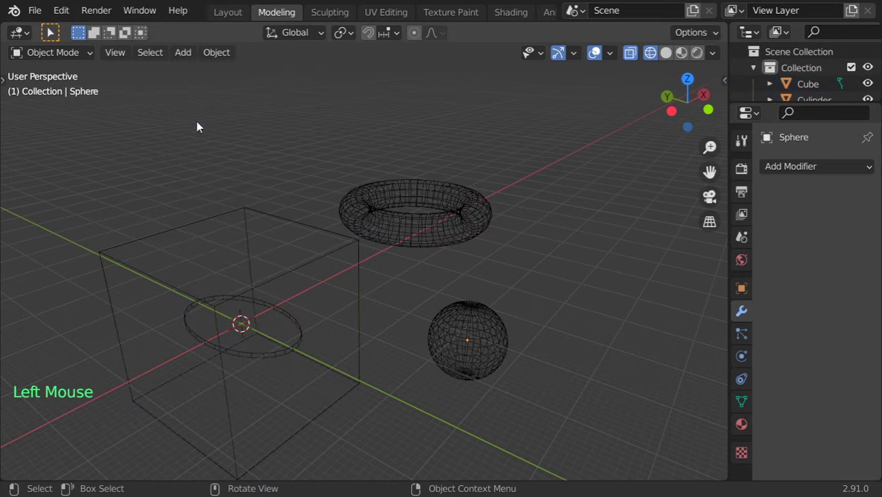
{"action": "key", "text": "alt+a"}
{"action": "key", "text": "c"}
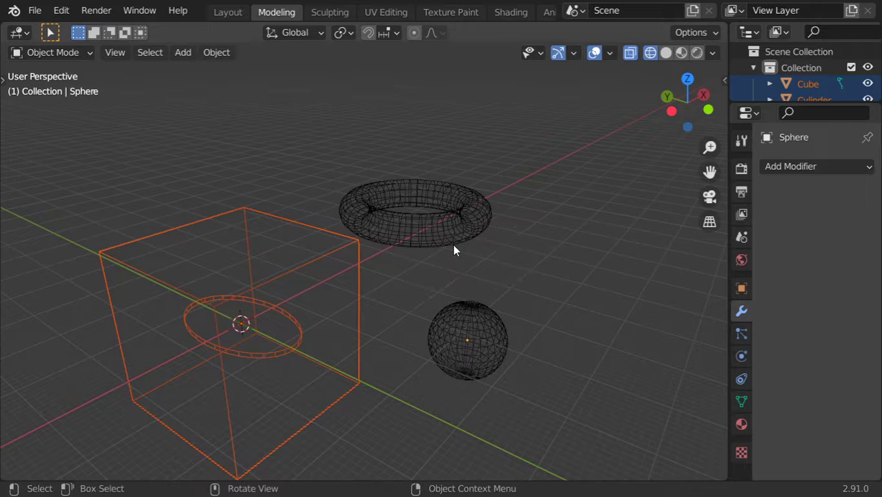
Orbit and zoom around the wireframe scene, then bring up the Object menu
{"action": "scroll", "scroll_direction": "down", "scroll_amount": 3}
{"action": "scroll", "scroll_direction": "up", "scroll_amount": 3}
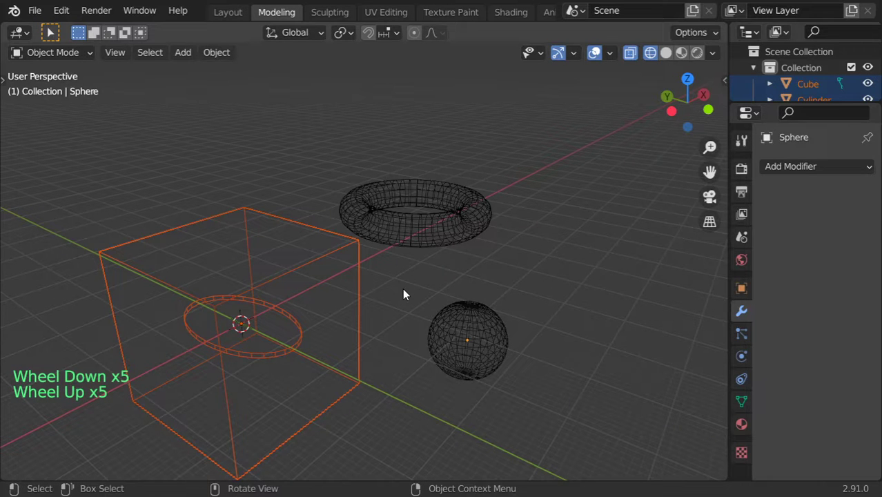
{"action": "scroll", "scroll_direction": "up", "scroll_amount": 3}
{"action": "scroll", "scroll_direction": "down", "scroll_amount": 3}
{"action": "scroll", "scroll_direction": "down", "scroll_amount": 3}
{"action": "middle_click", "coordinate": [372, 247]}
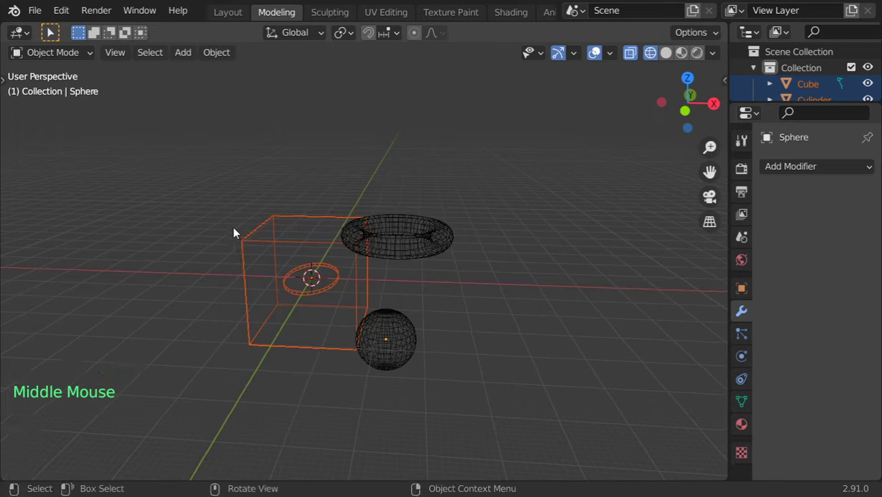
{"action": "scroll", "scroll_direction": "down", "scroll_amount": 3}
{"action": "scroll", "scroll_direction": "down", "scroll_amount": 3}
{"action": "left_click", "coordinate": [229, 62]}
{"action": "scroll", "scroll_direction": "up", "scroll_amount": 3}
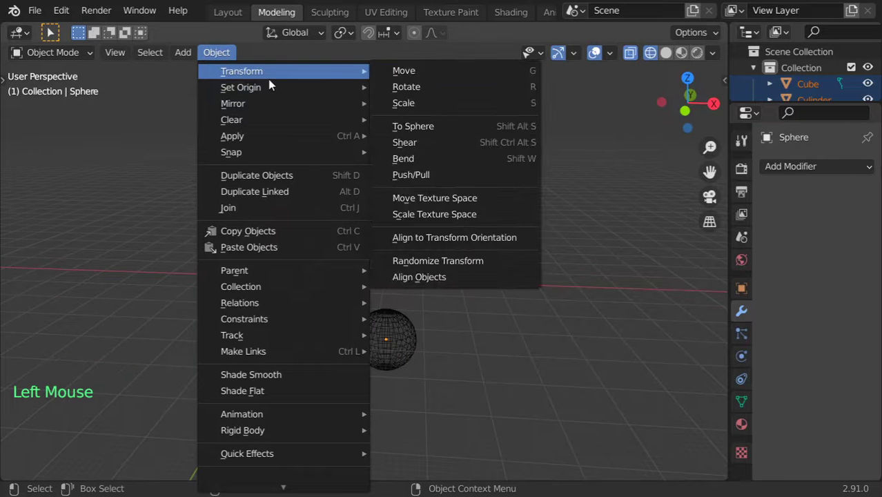